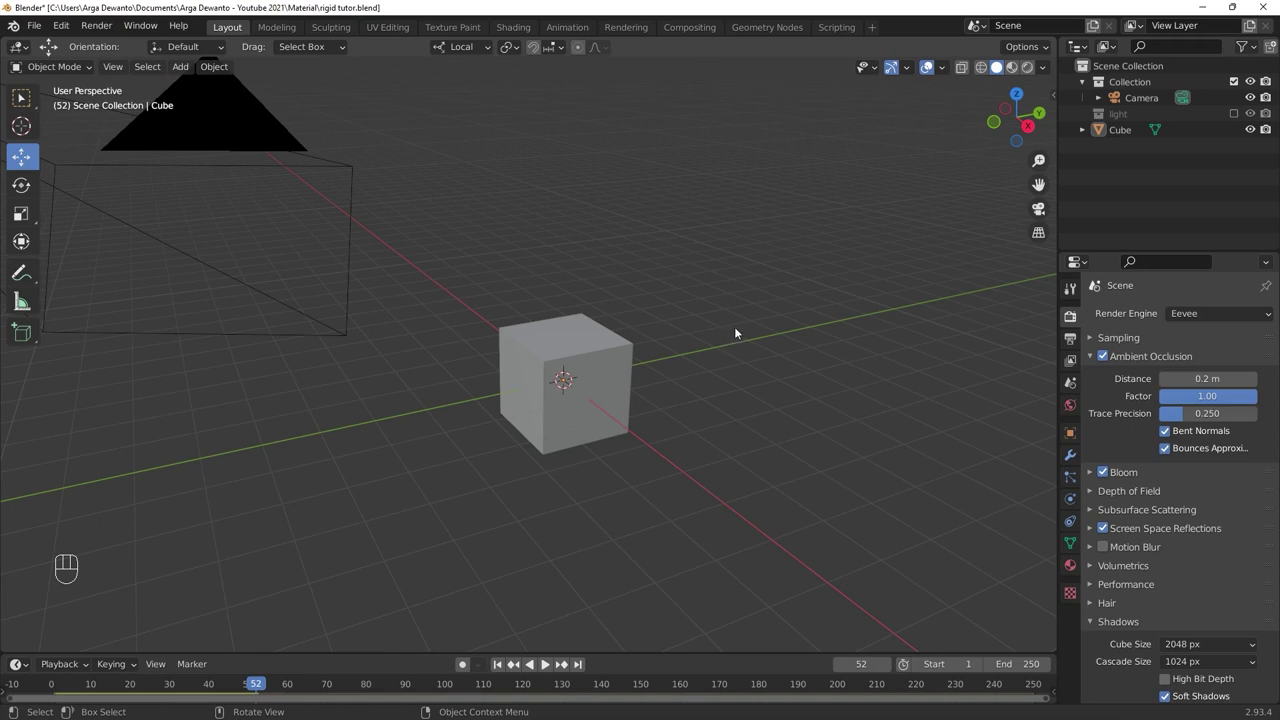
Give the cube an active rigid body with the default 1 kg mass.
left_click(619, 382)
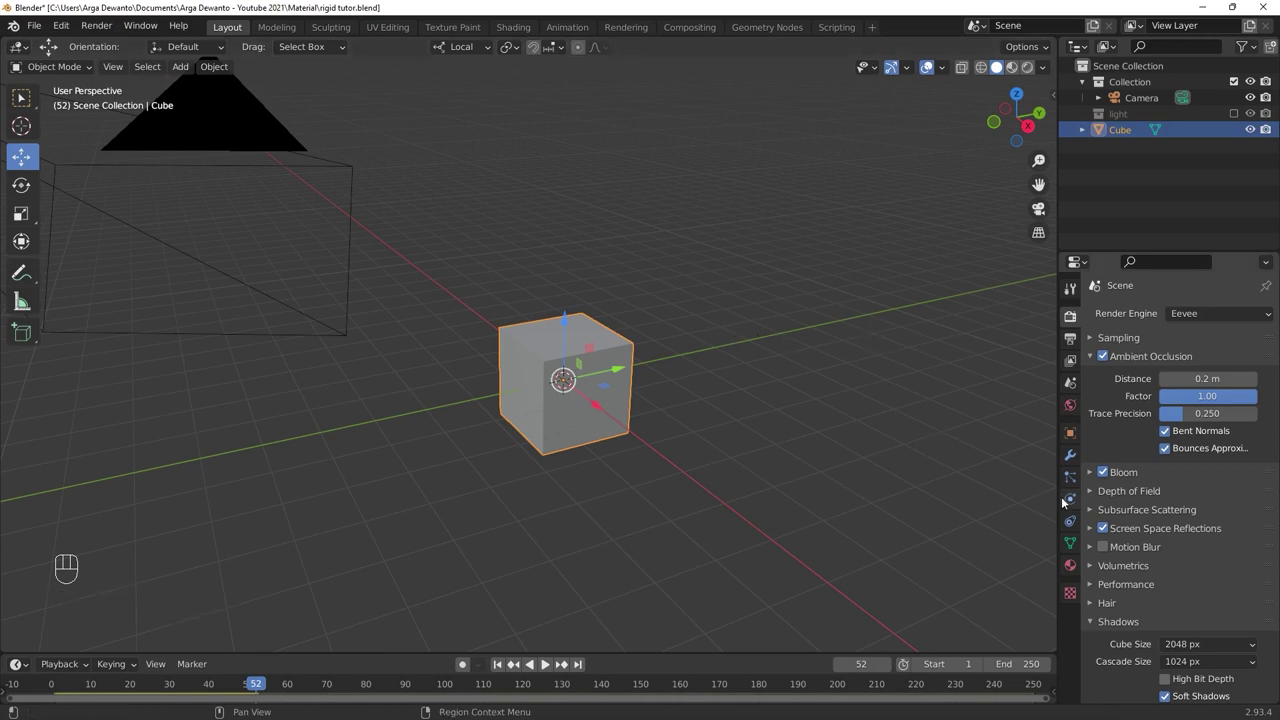
left_click(1068, 507)
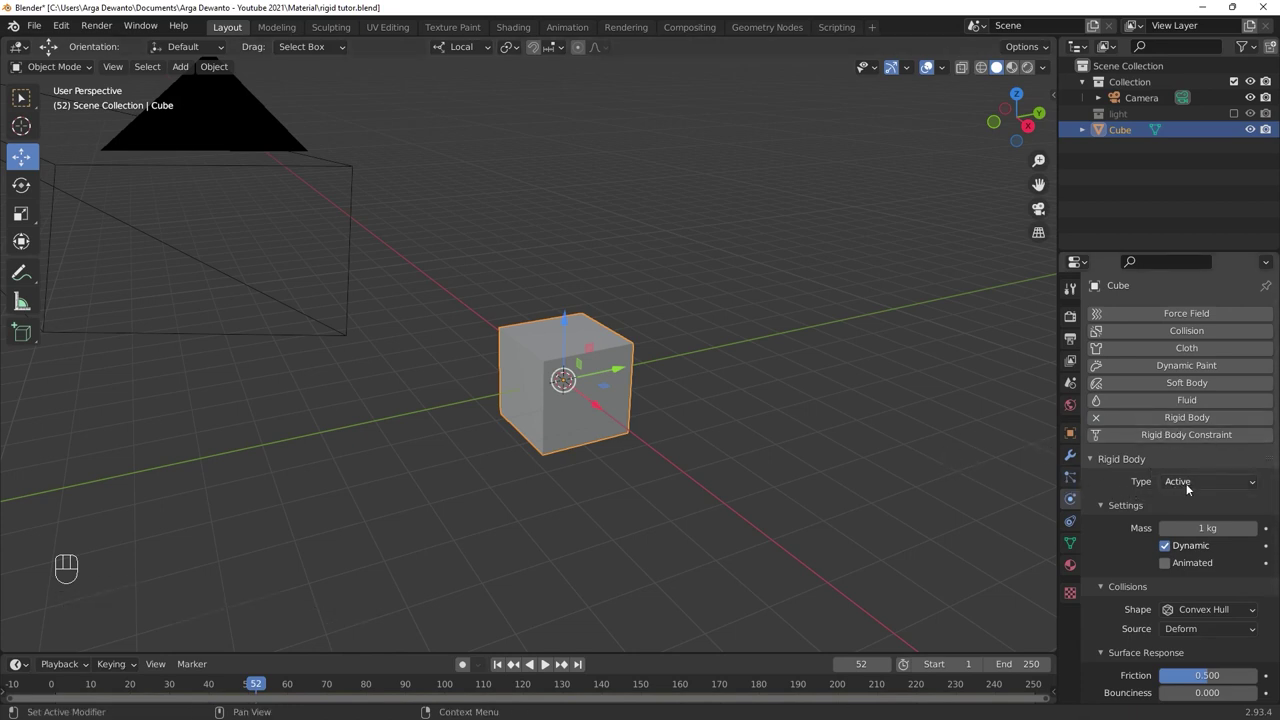
left_click_drag(1191, 486, 1195, 487)
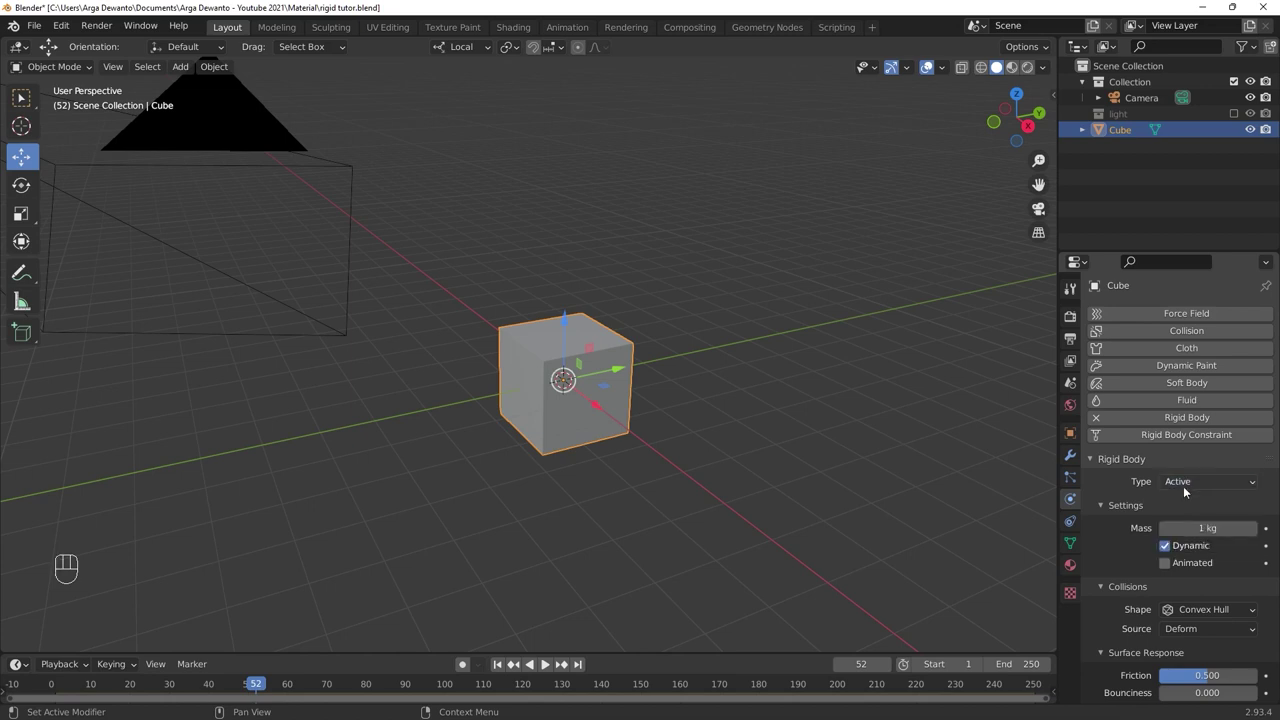
left_click(495, 669)
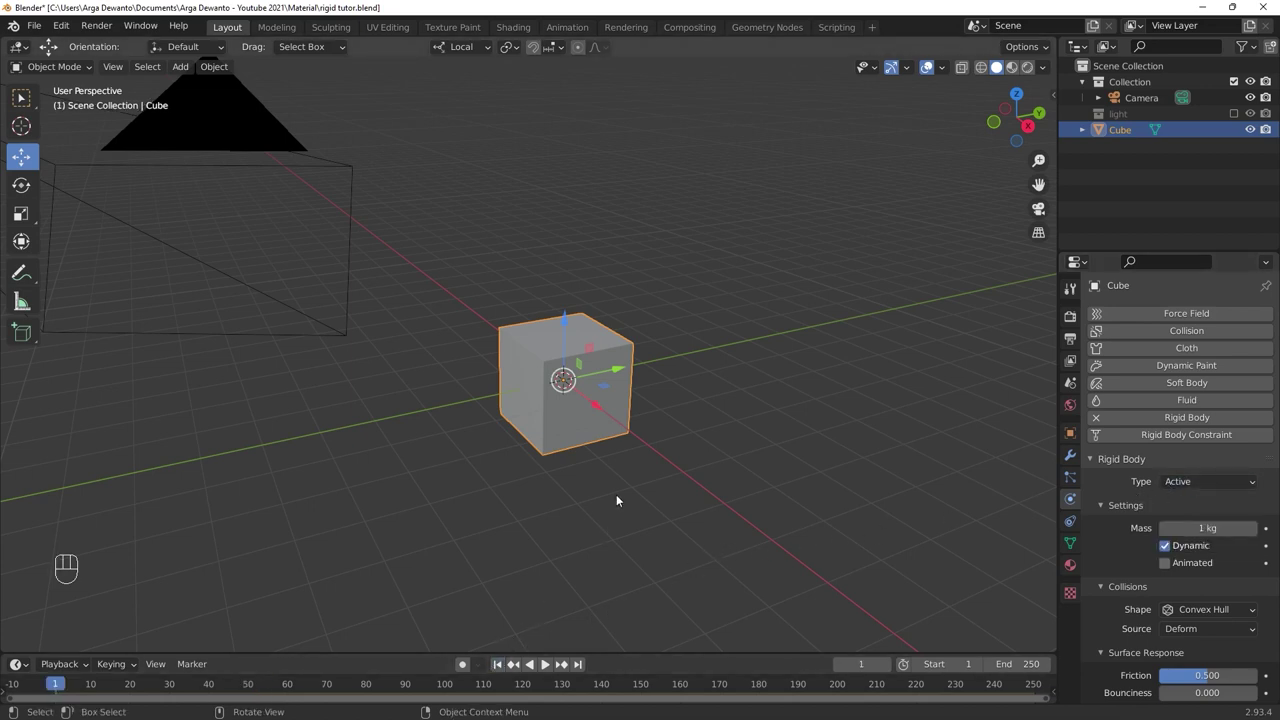
Play the simulation a few times from frame 1 to watch the cube fall under gravity.
key("space")
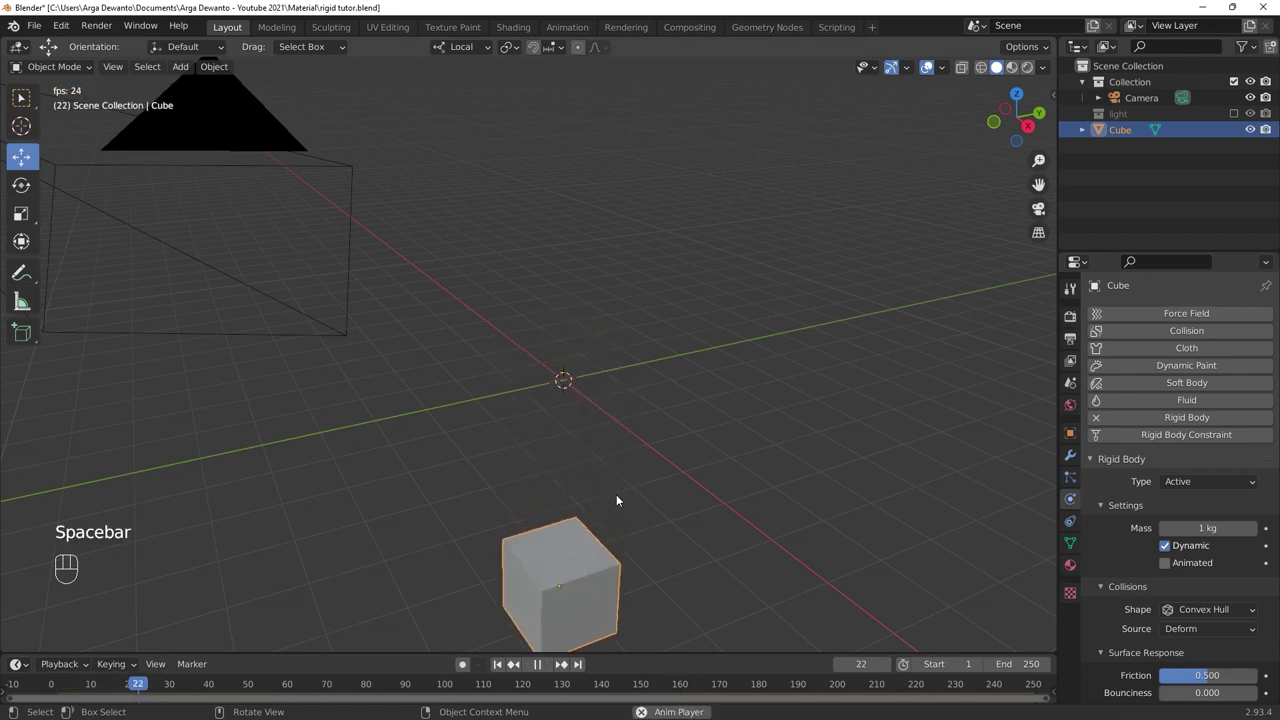
key("space")
left_click(497, 668)
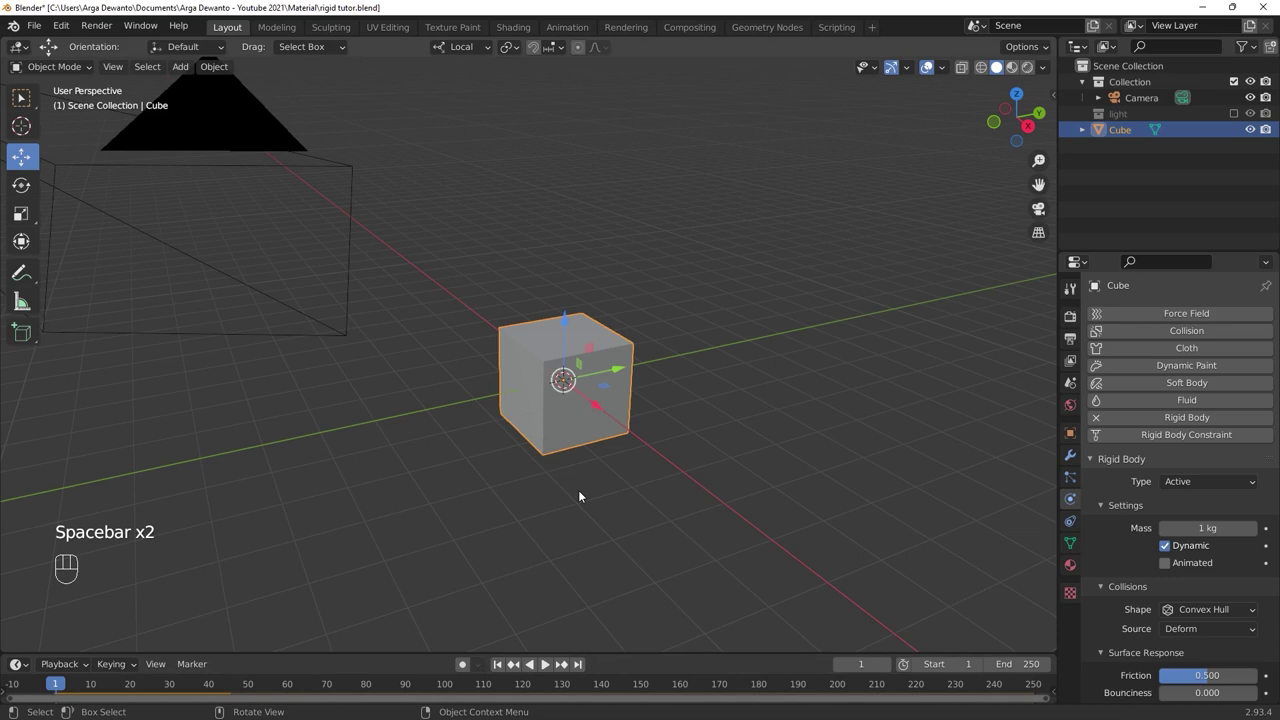
key("space")
key("space")
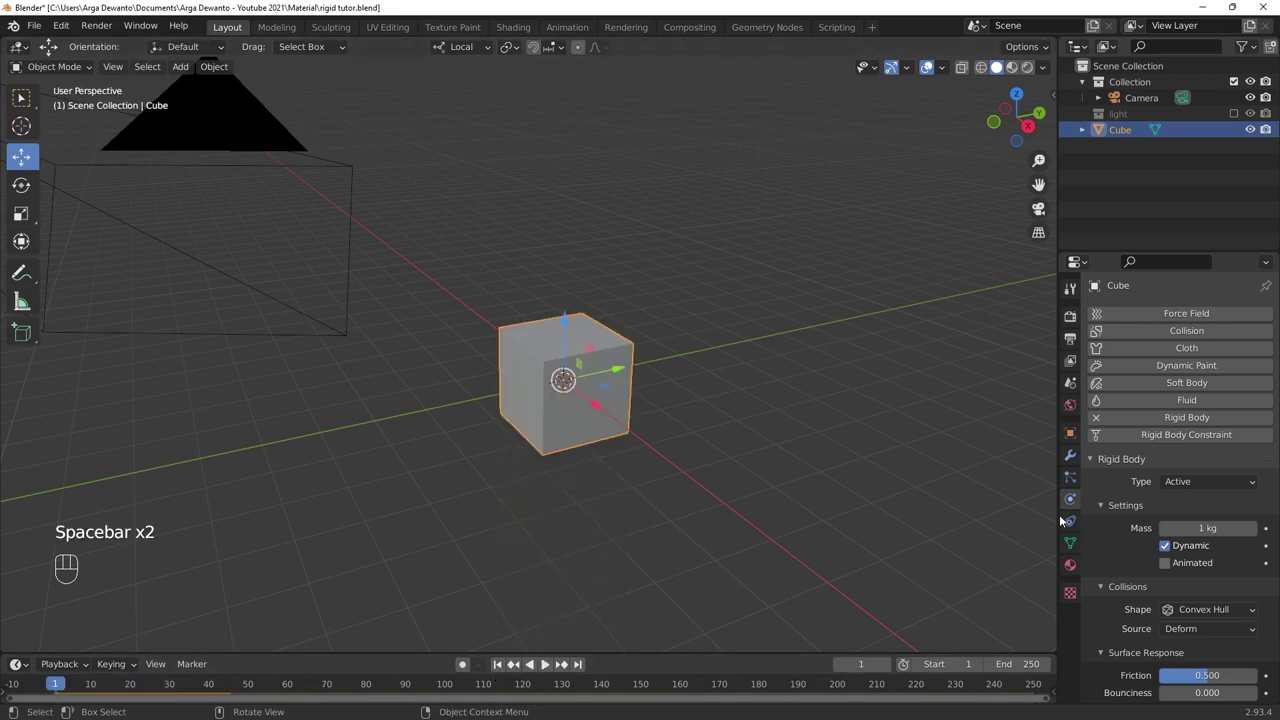
key("space")
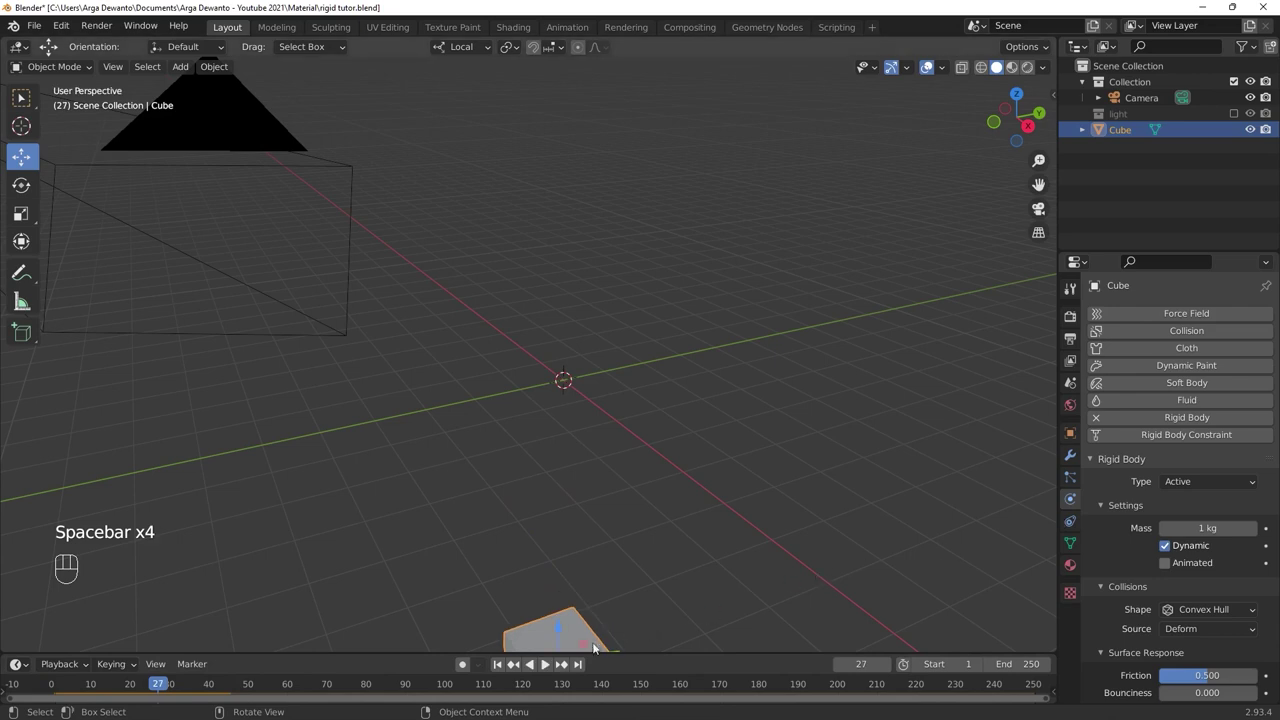
left_click(504, 667)
Switch the cube's rigid body type to Passive and confirm it stays still during playback.
key("alt+a")
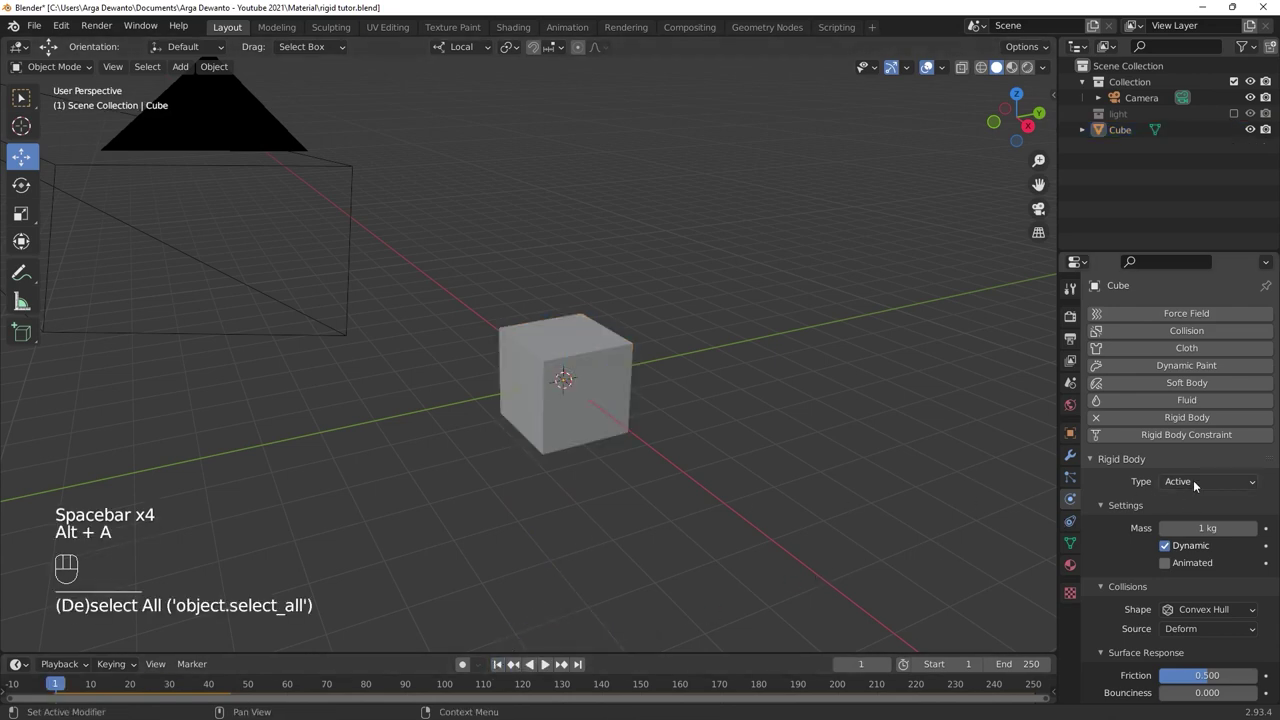
left_click_drag(1195, 485, 1184, 521)
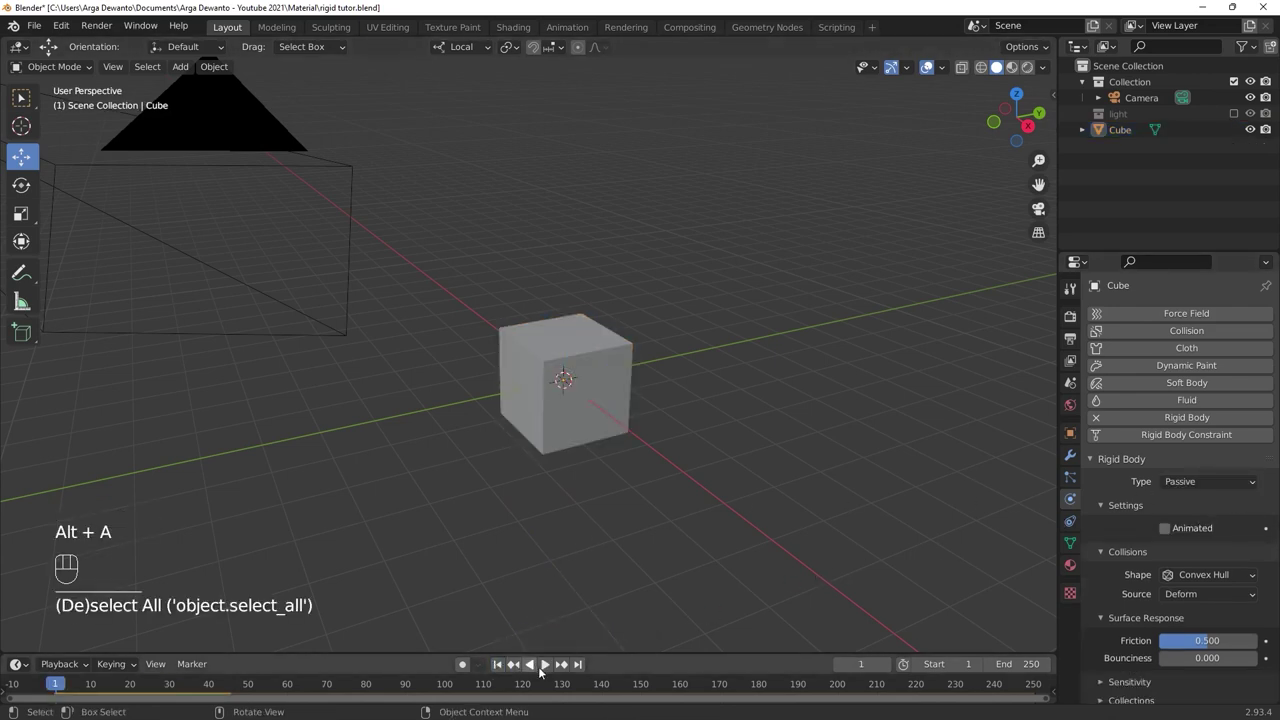
left_click(551, 674)
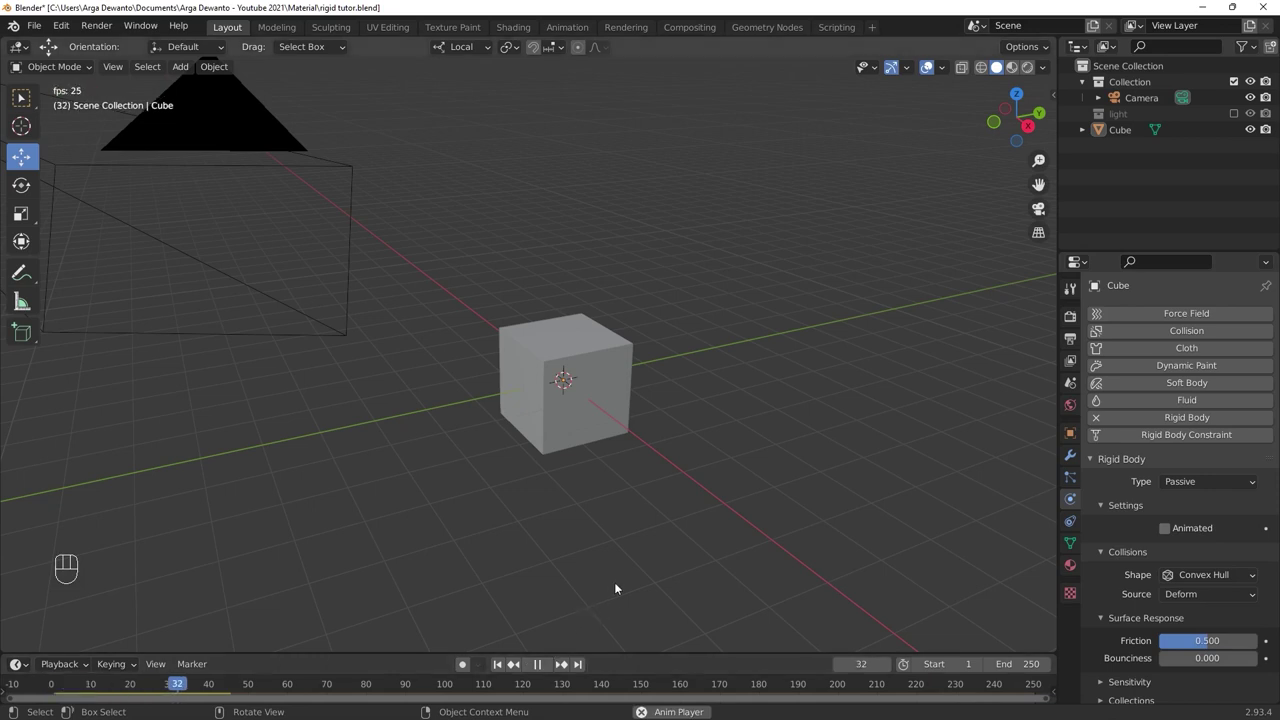
key("space")
left_click(499, 668)
key("alt+a")
Add a UV sphere, raise it high above the cube and scale it down.
key("shift+a")
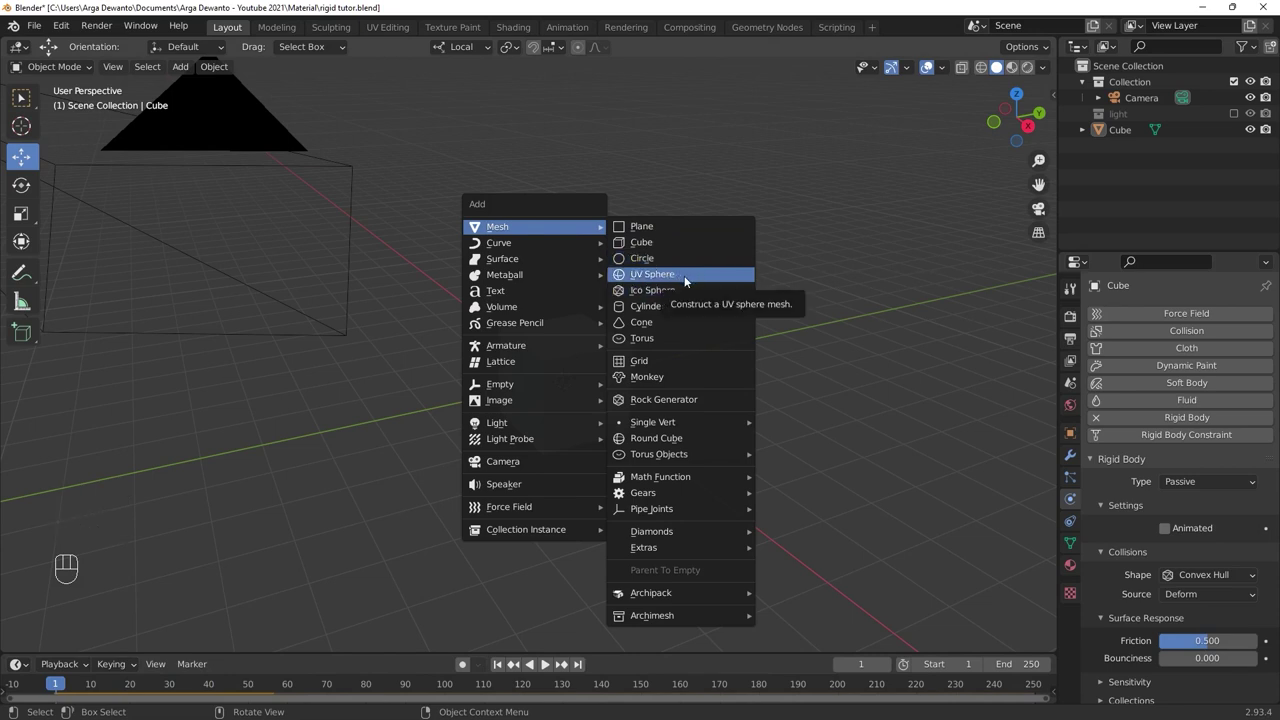
left_click_drag(569, 322, 578, 86)
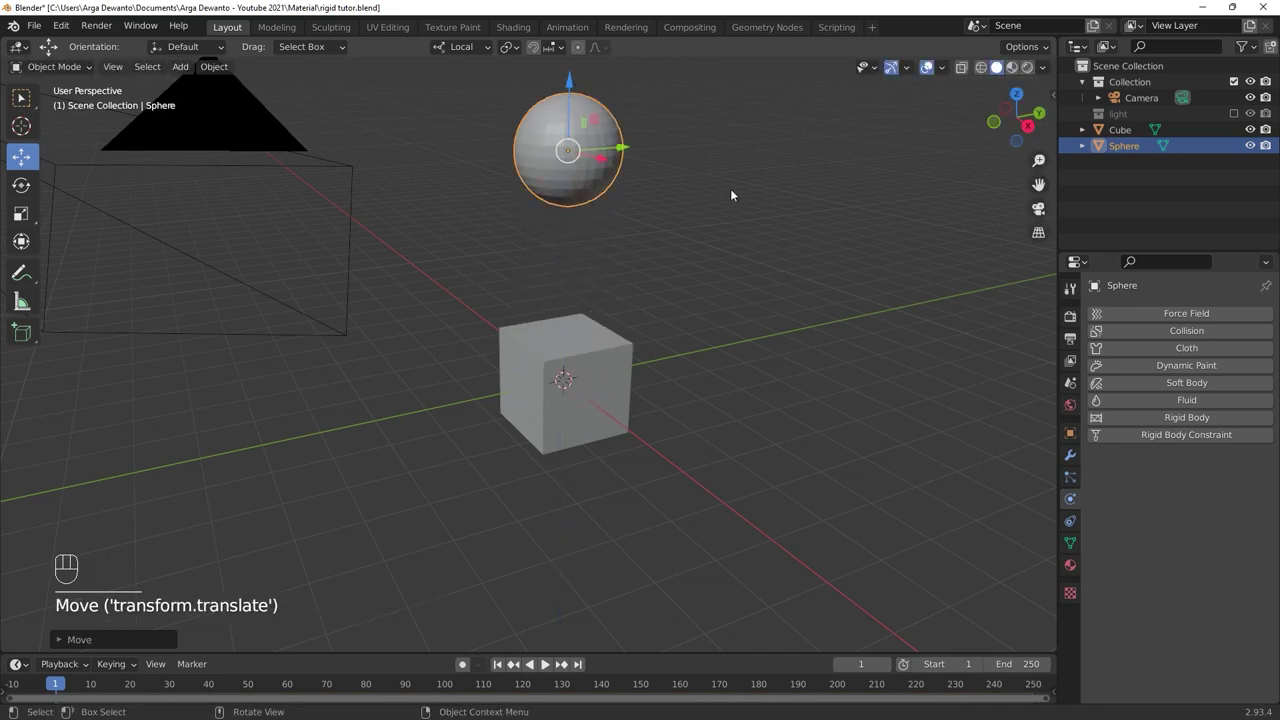
key("s")
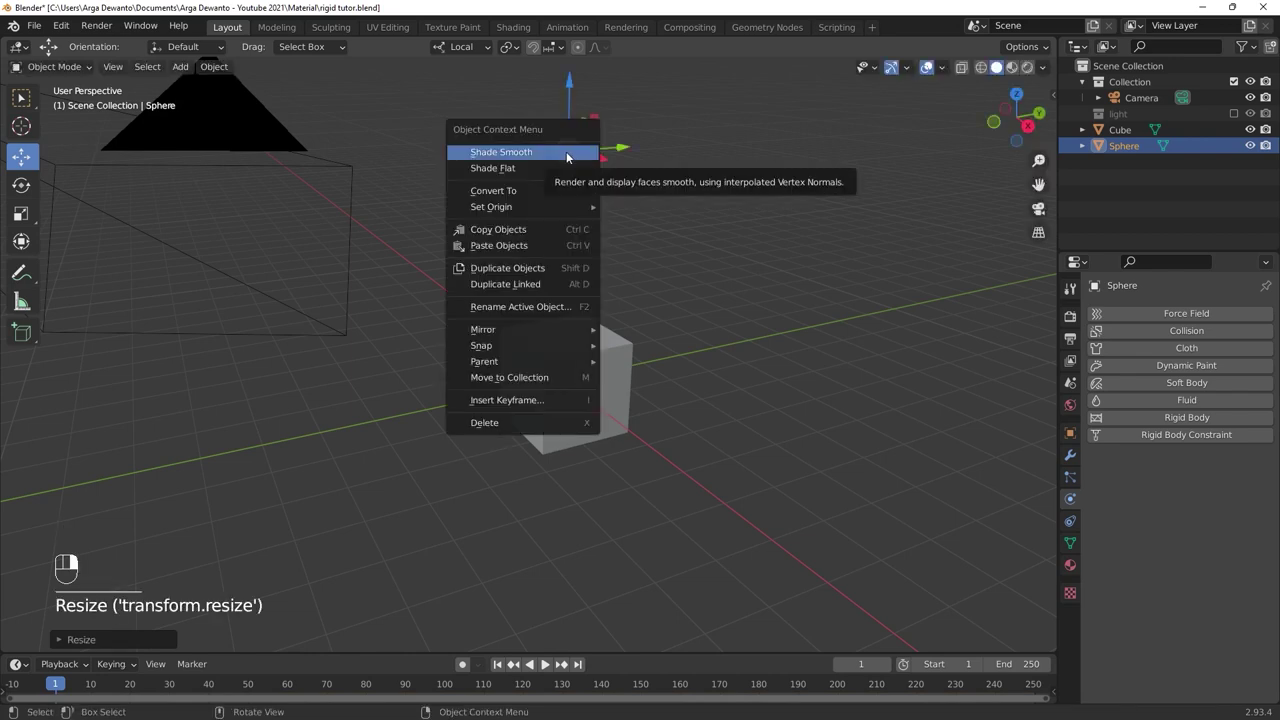
Shade the sphere smooth and make it an active 1 kg rigid body that drops onto the cube.
left_click(570, 154)
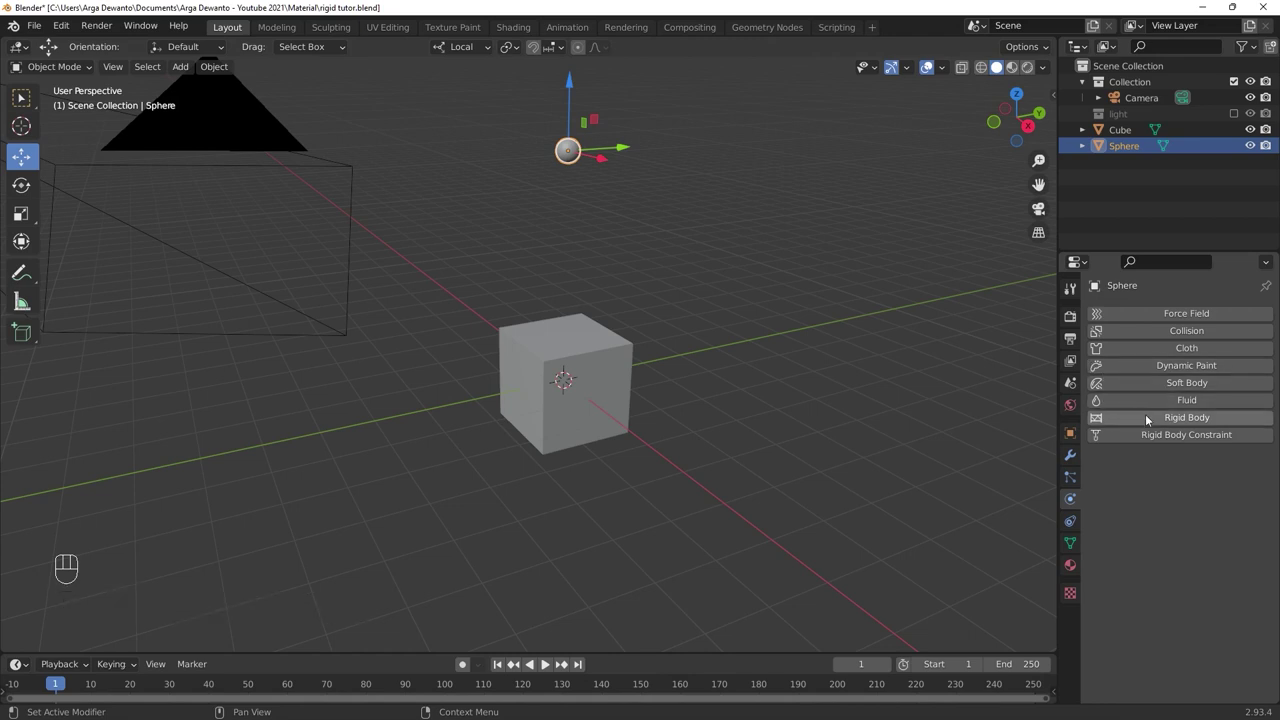
left_click(1147, 419)
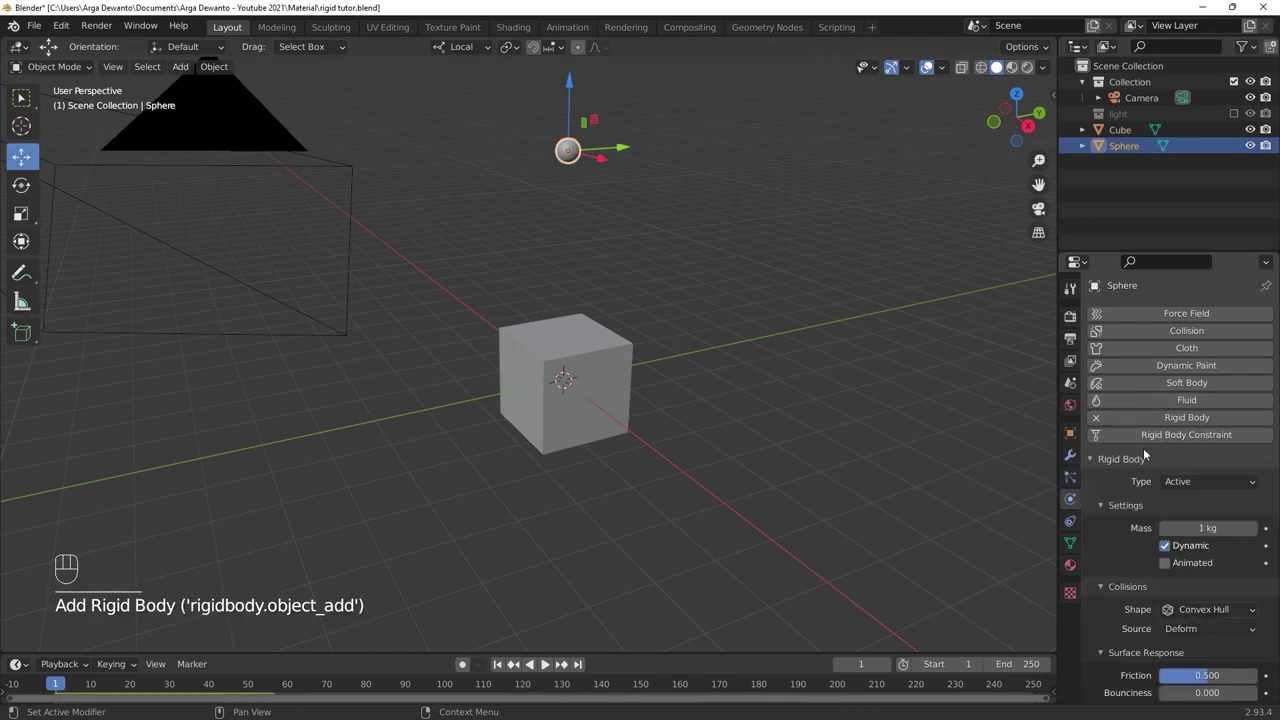
key("space")
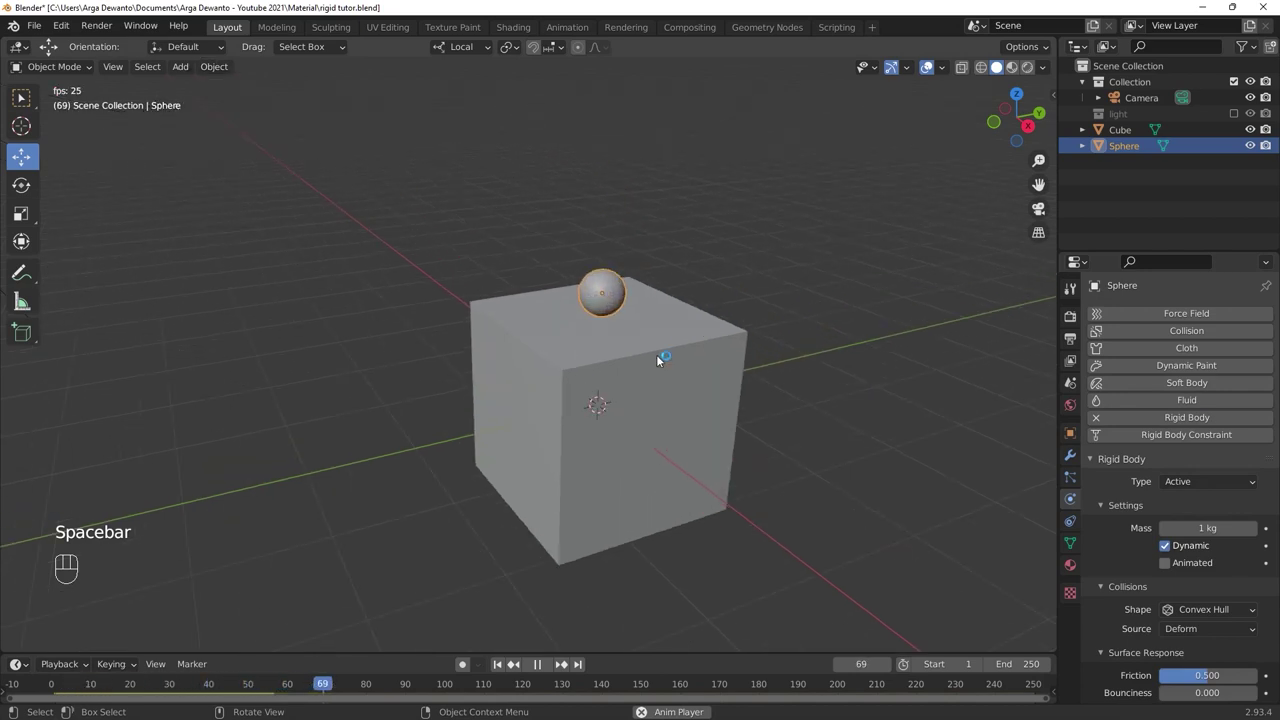
key("space")
Replay the drop from the first frame and rewind.
key("alt+a")
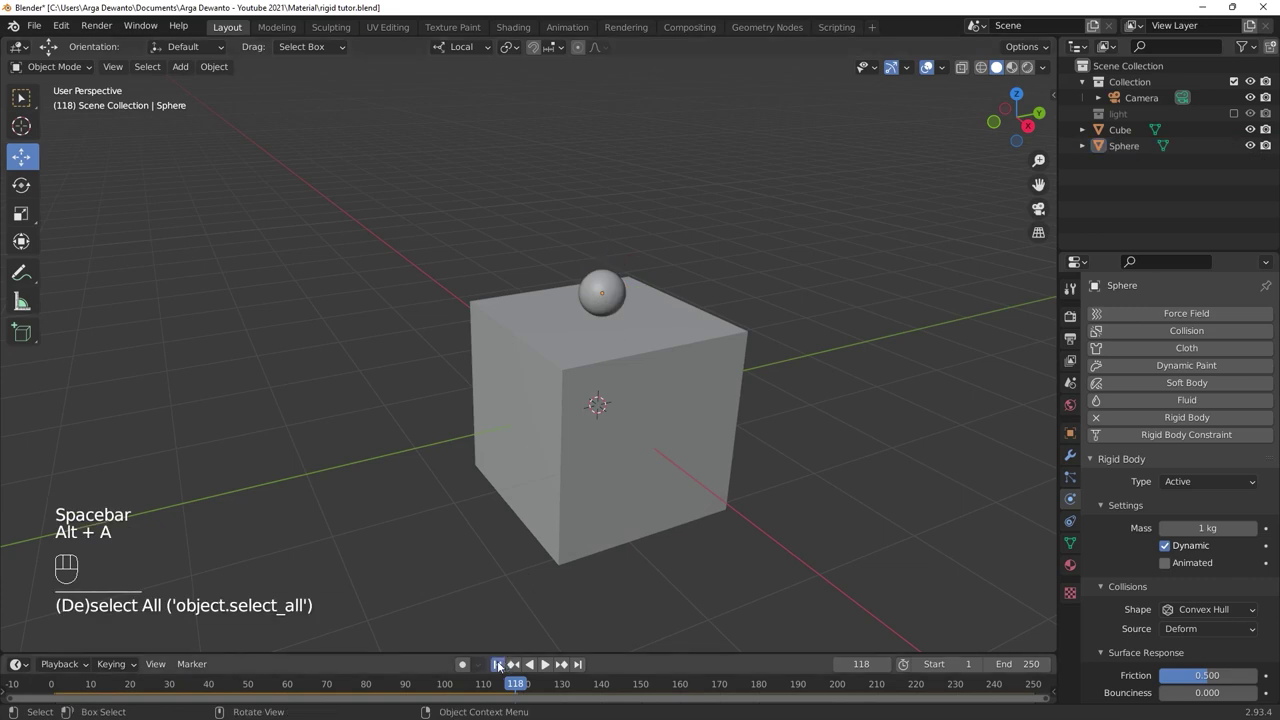
left_click(549, 665)
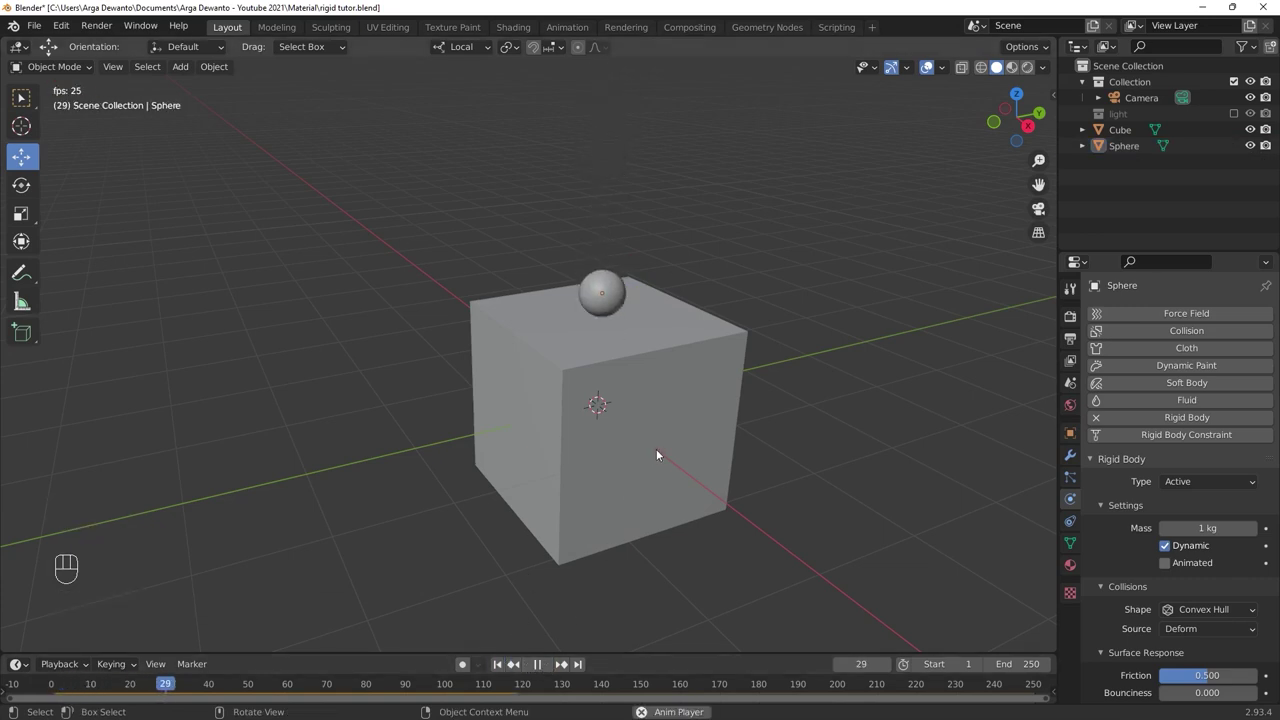
key("space")
left_click(502, 664)
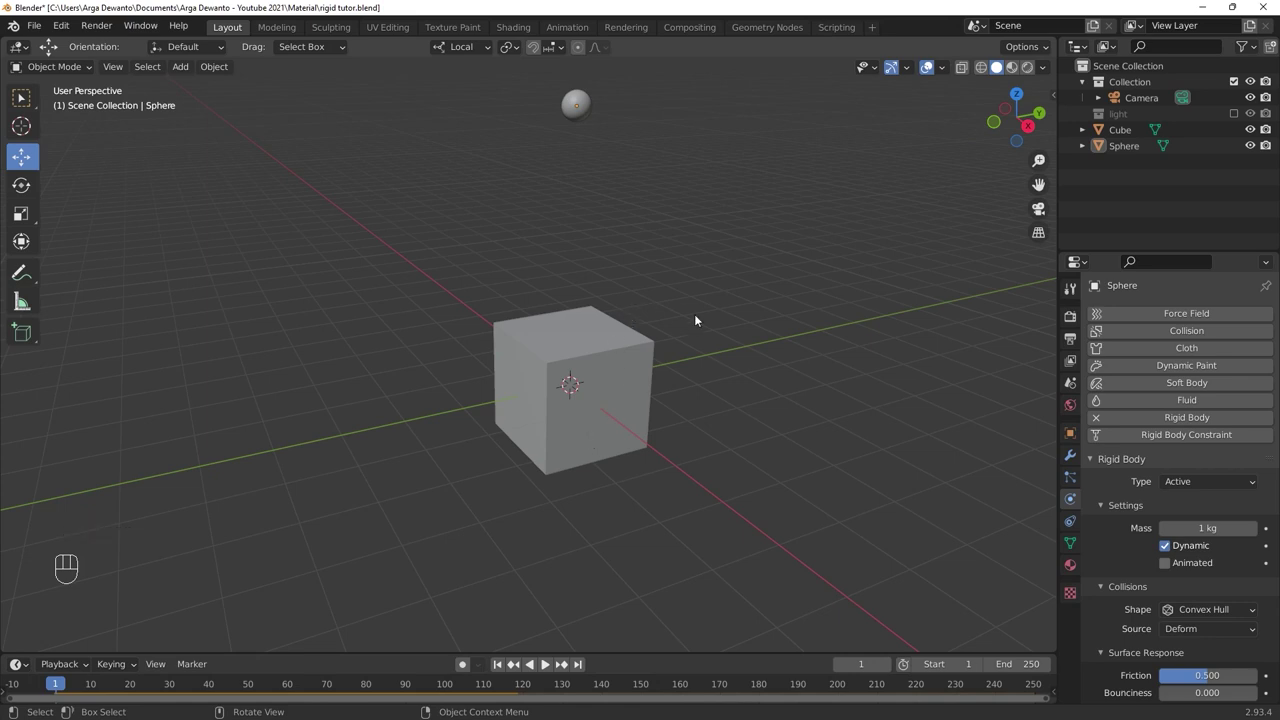
Set the sphere's Surface Response bounciness to 0.745 and test the drop.
left_click(586, 118)
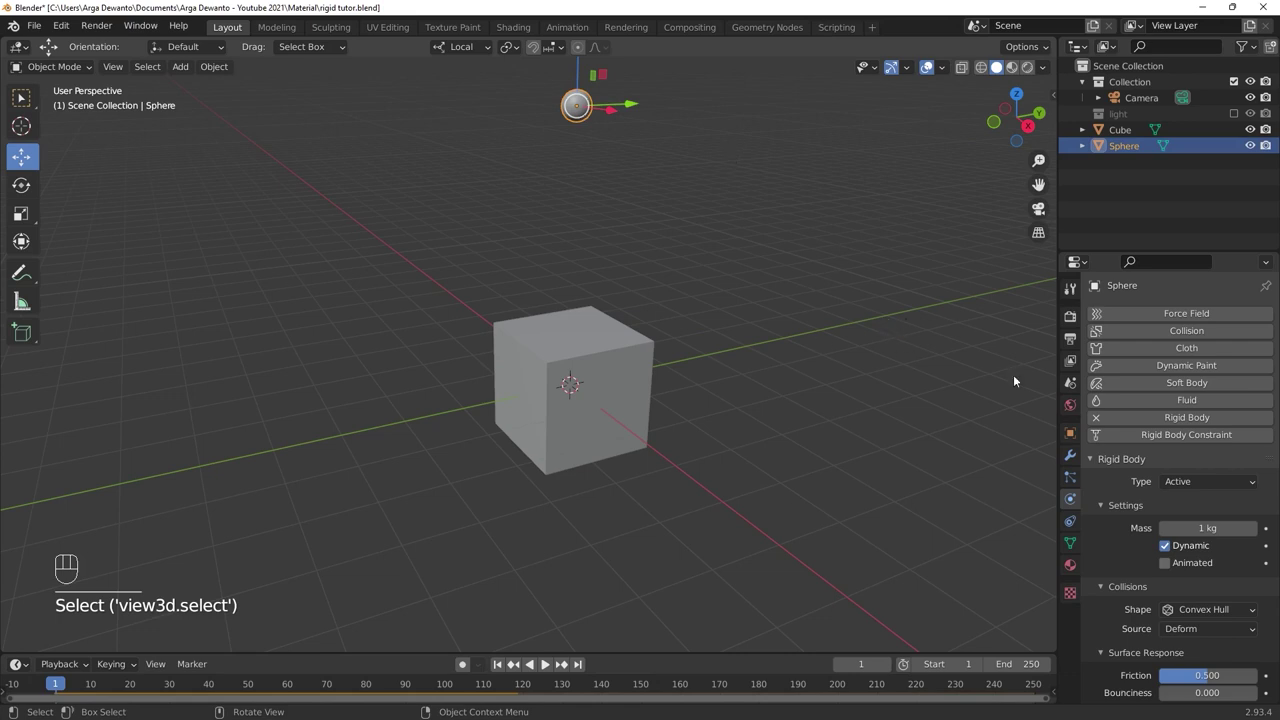
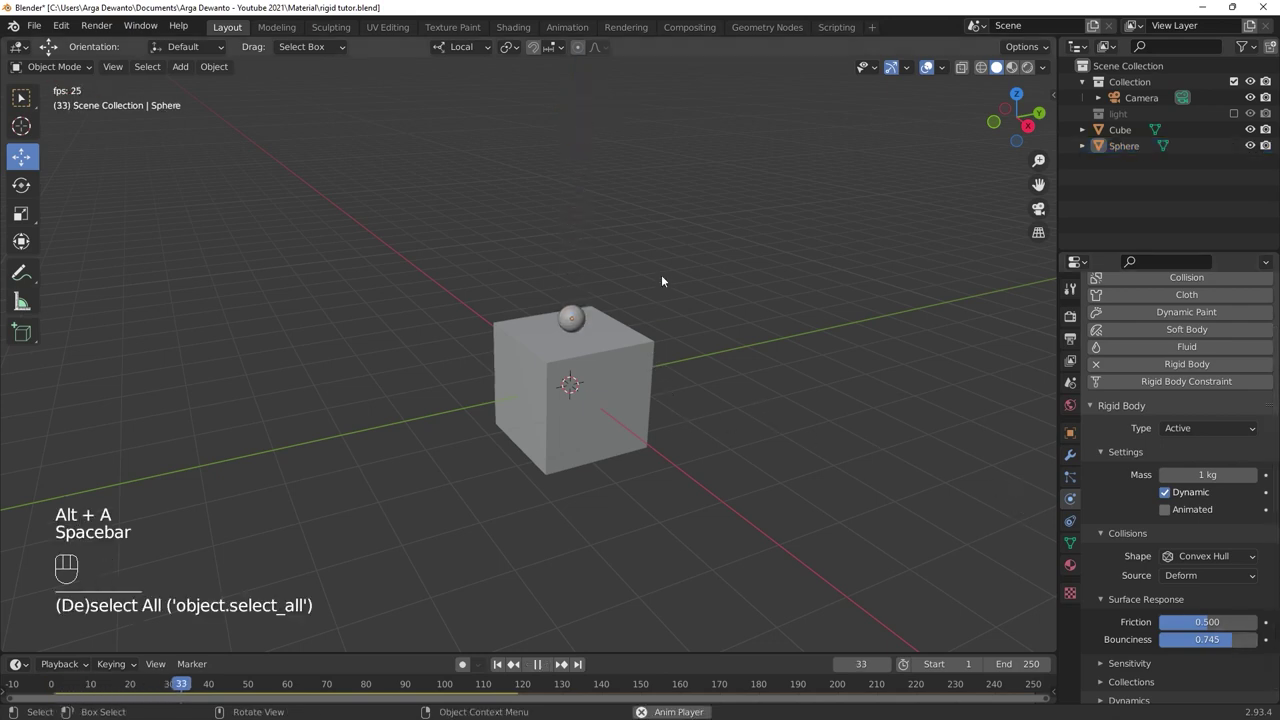
key("space")
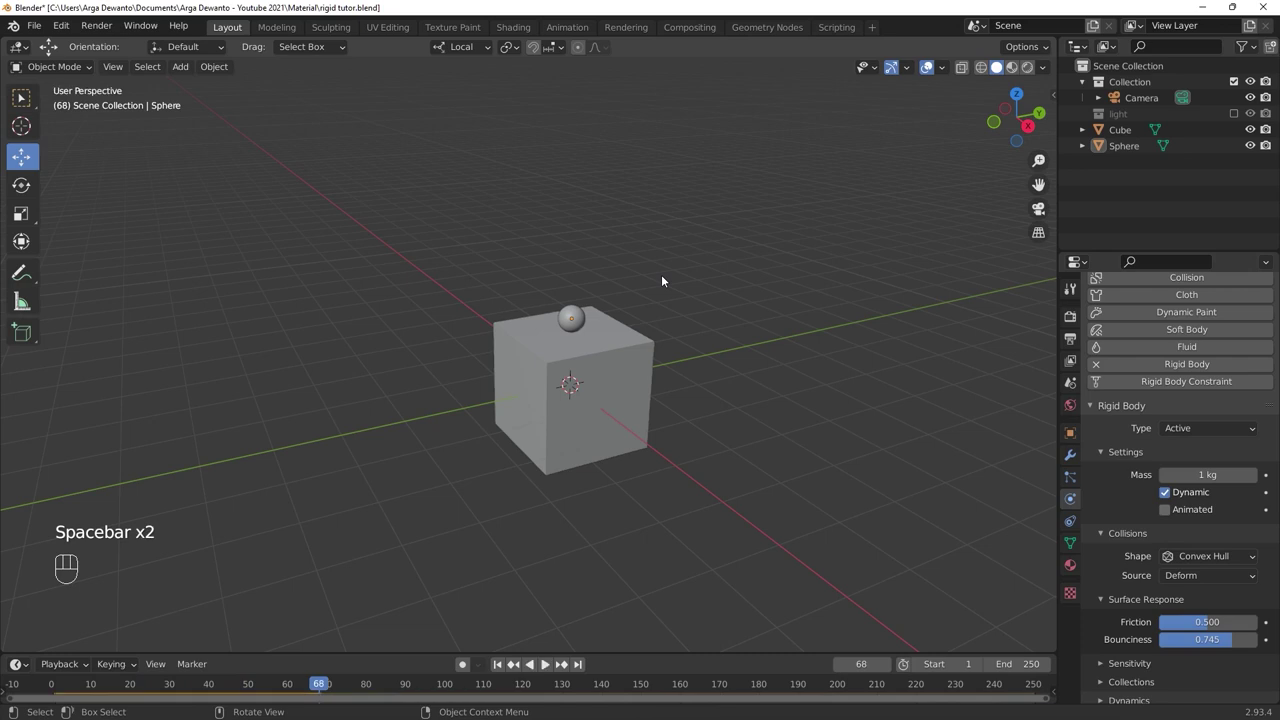
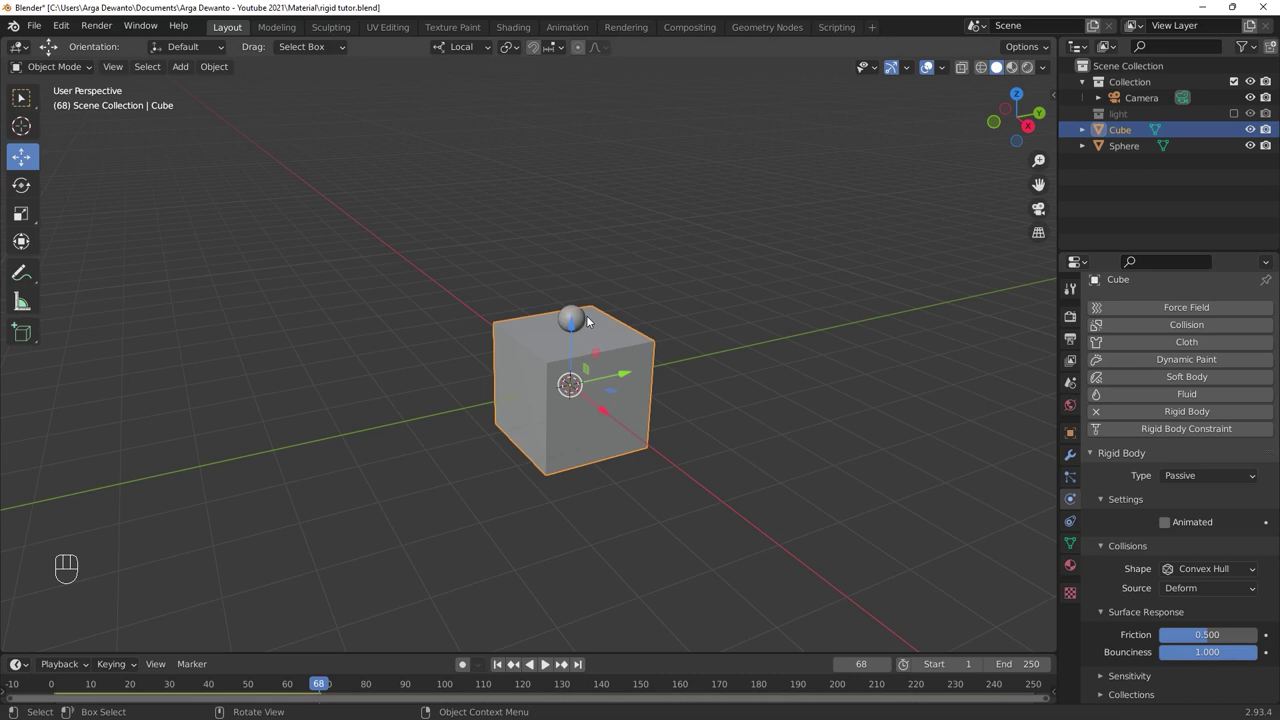
left_click(583, 318)
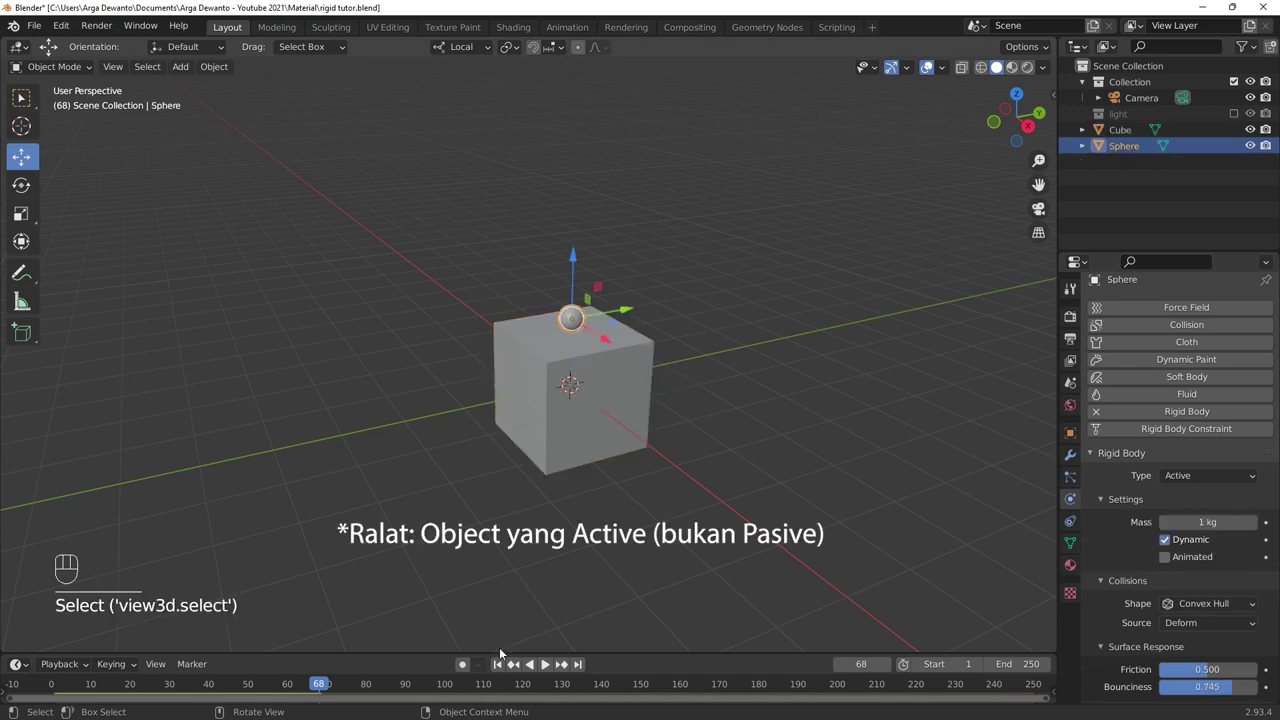
left_click(499, 666)
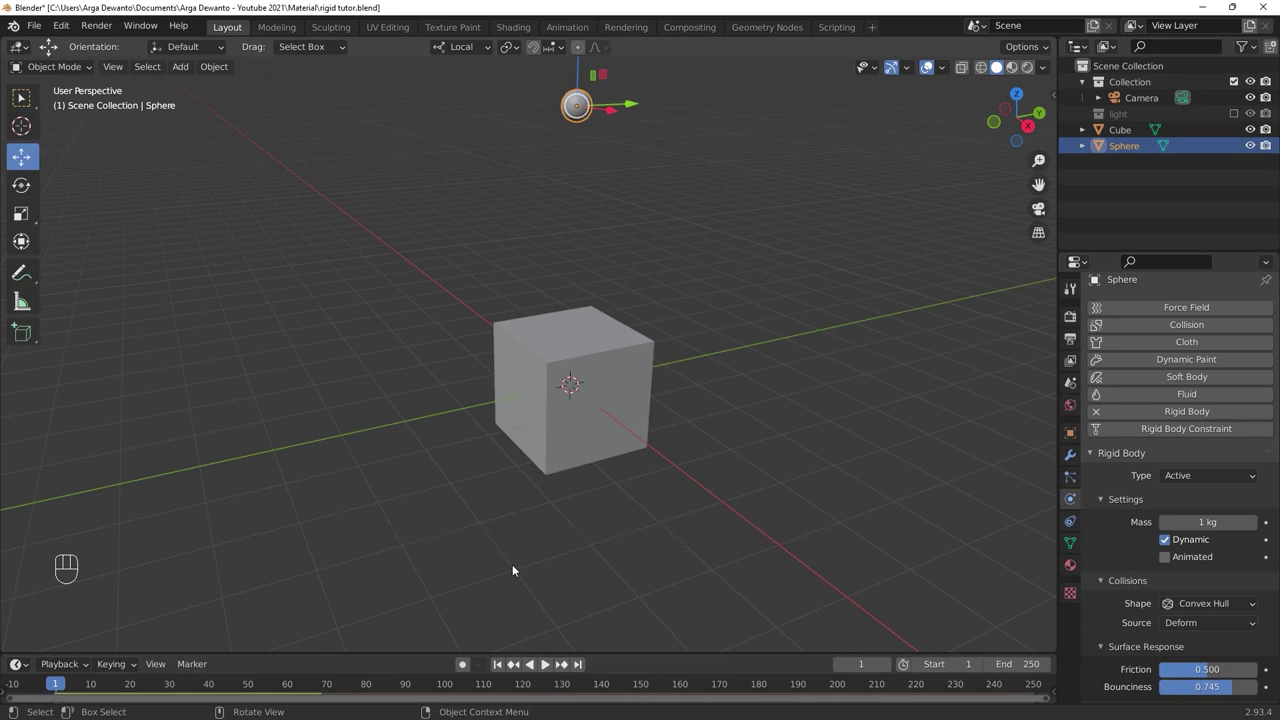
Set the passive cube's bounciness to 1.0 and replay so the sphere bounces off it.
key("space")
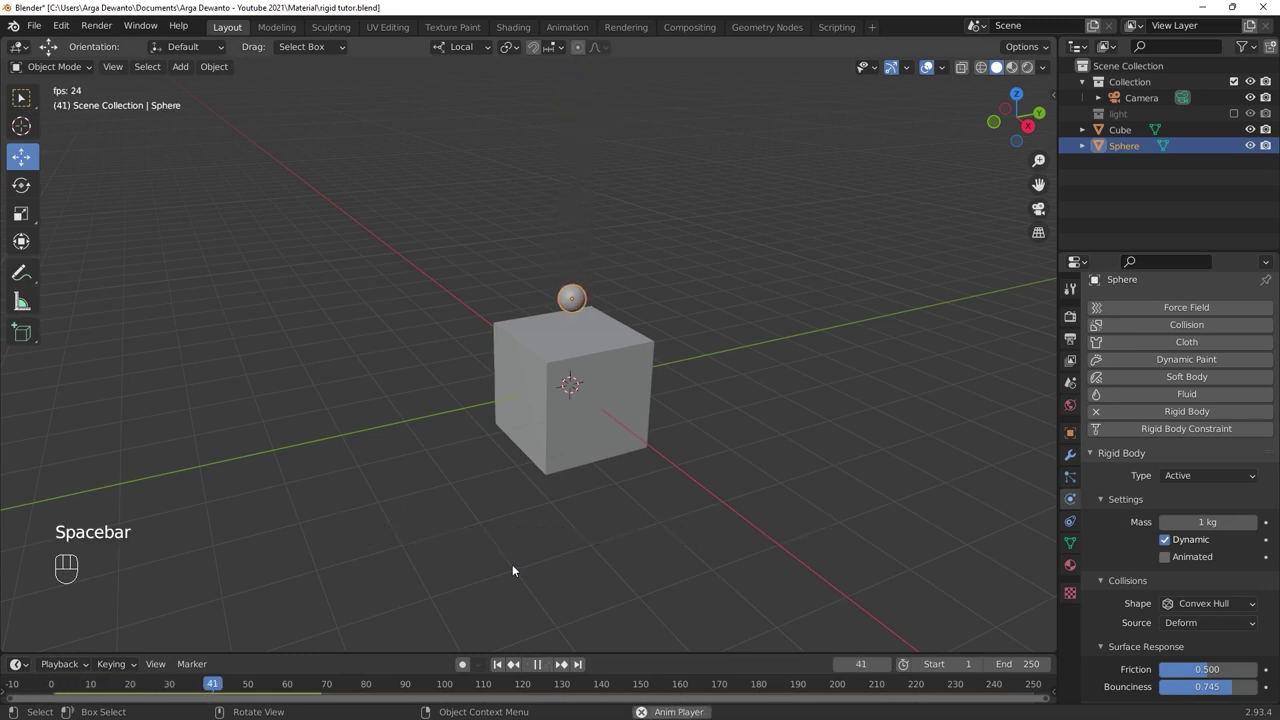
key("alt+a")
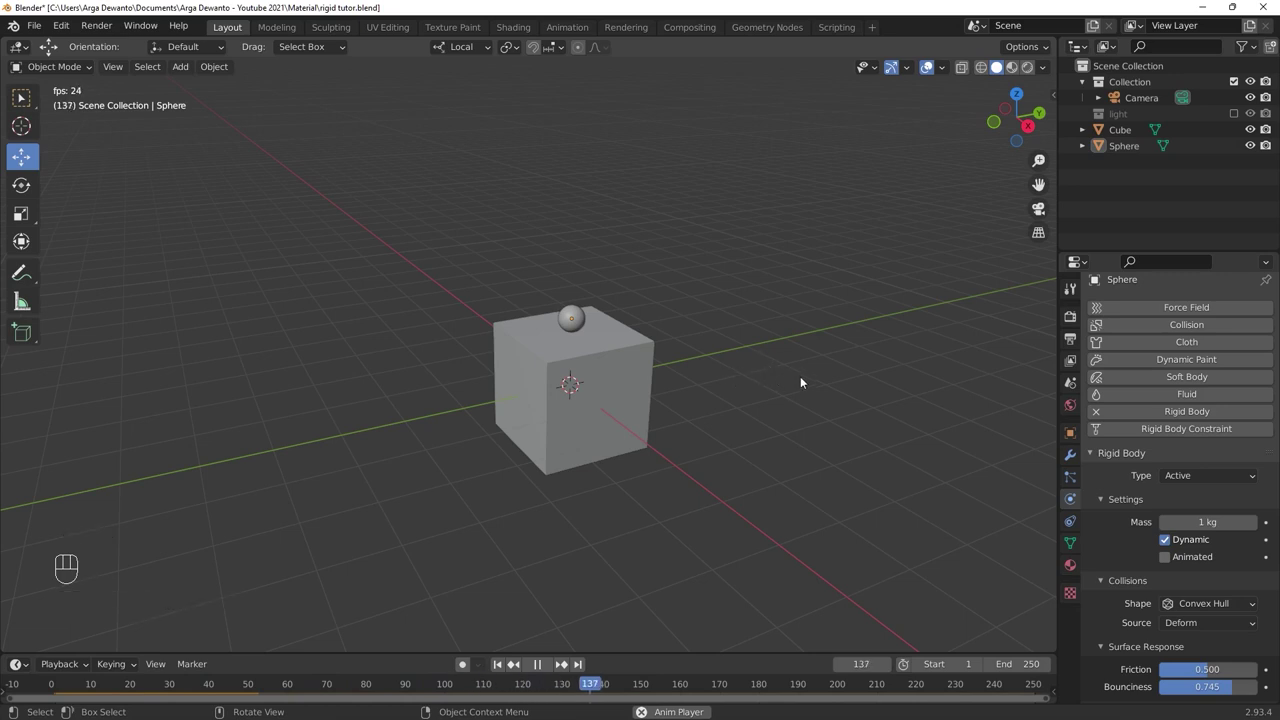
key("space")
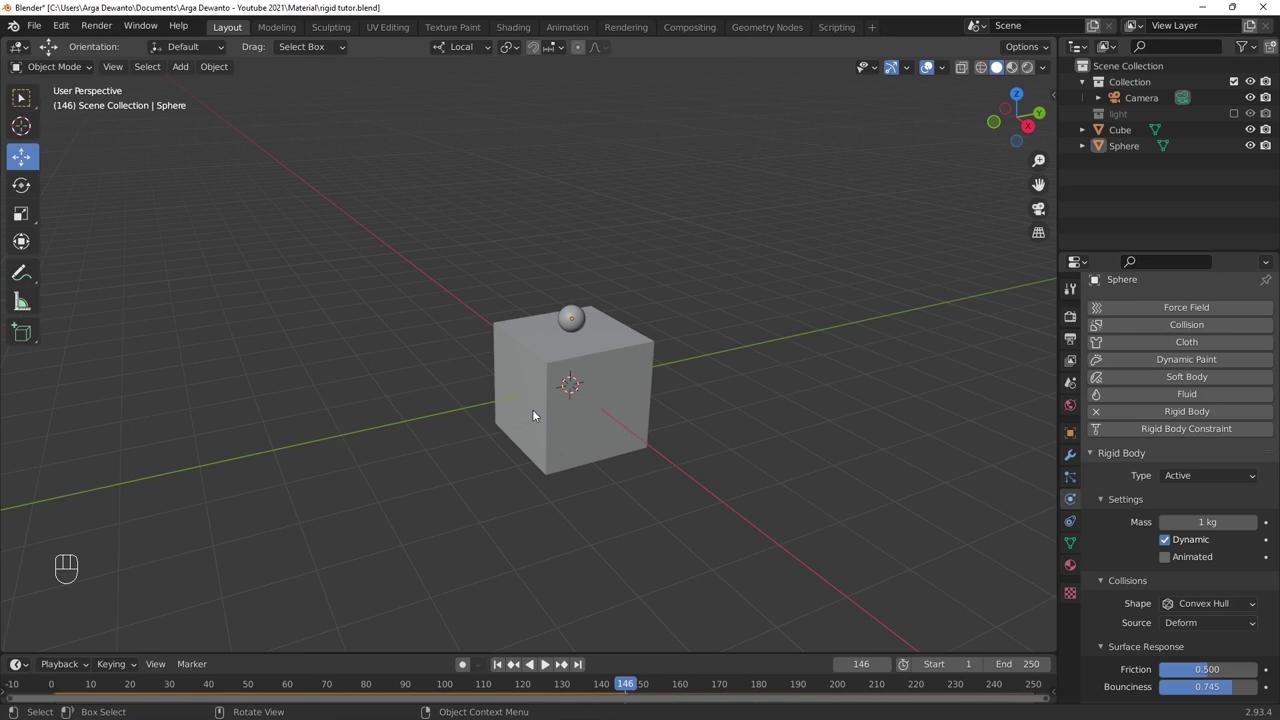
left_click(535, 412)
Scale the cube along one axis in Edit Mode into a long beam and replay the simulation.
key("Tab")
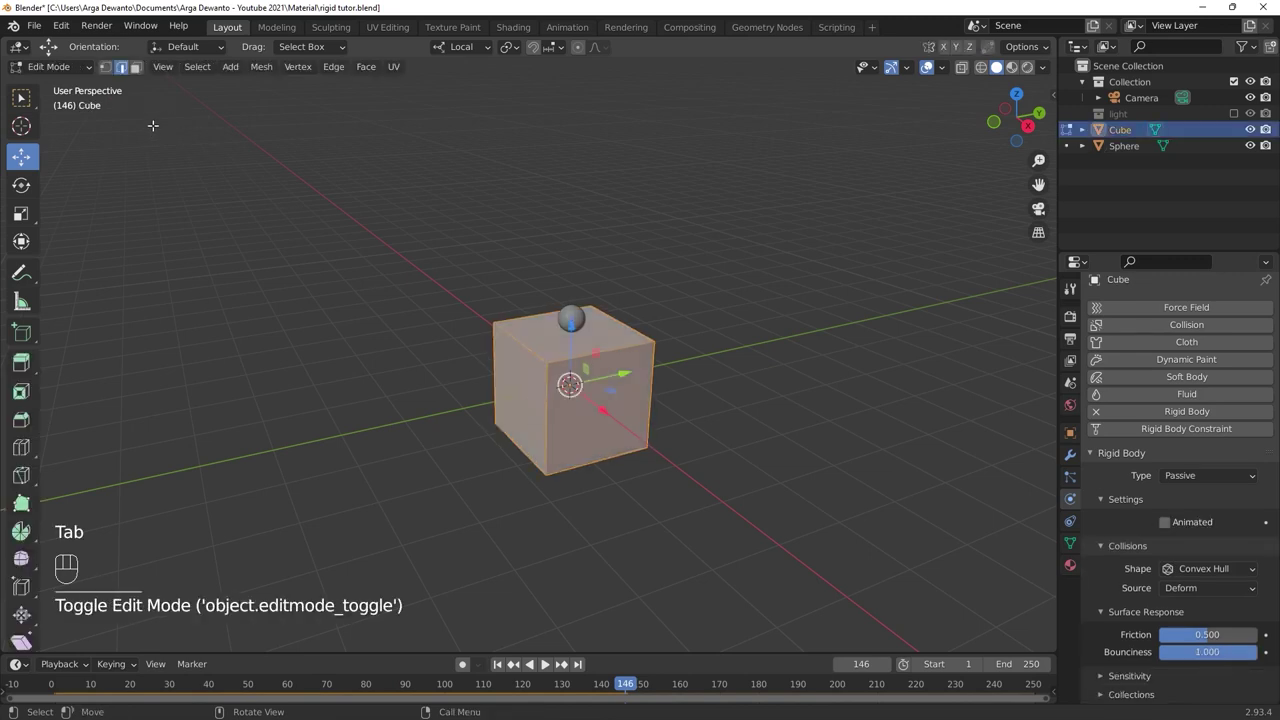
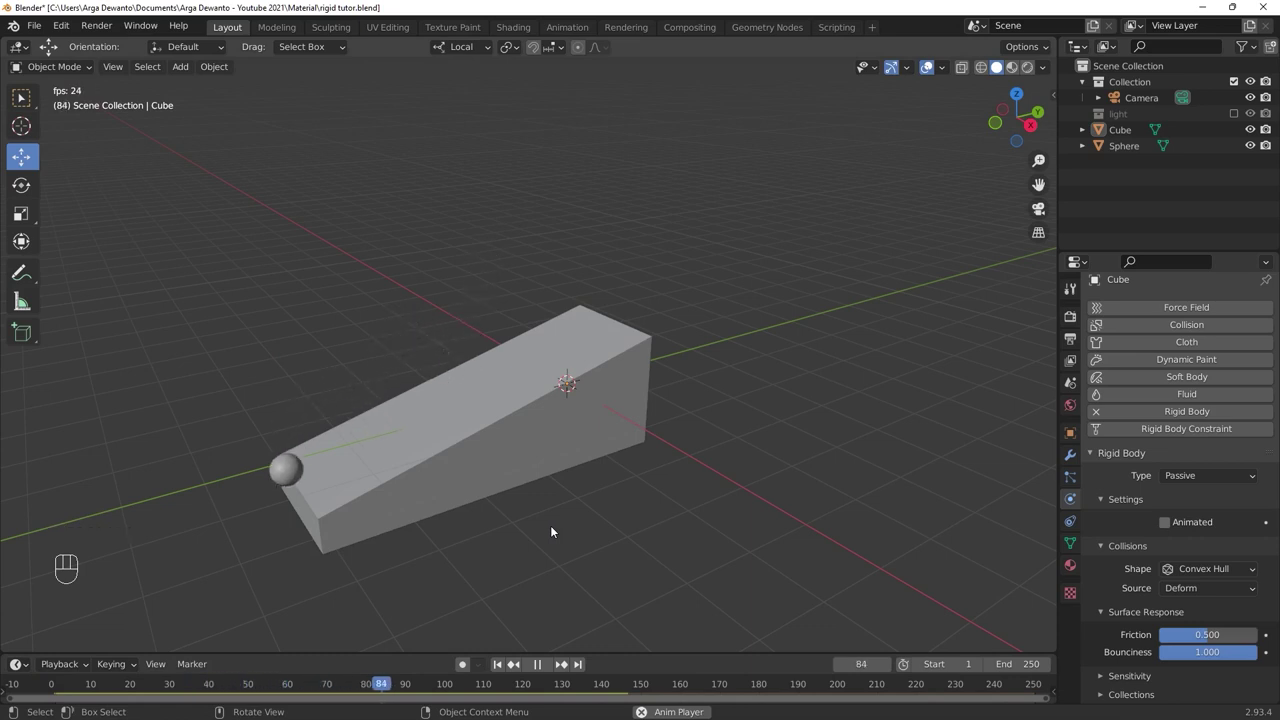
key("space")
Add a cylinder and rotate it -90° onto its side in front view.
left_click_drag(617, 418, 626, 397)
middle_click(626, 398)
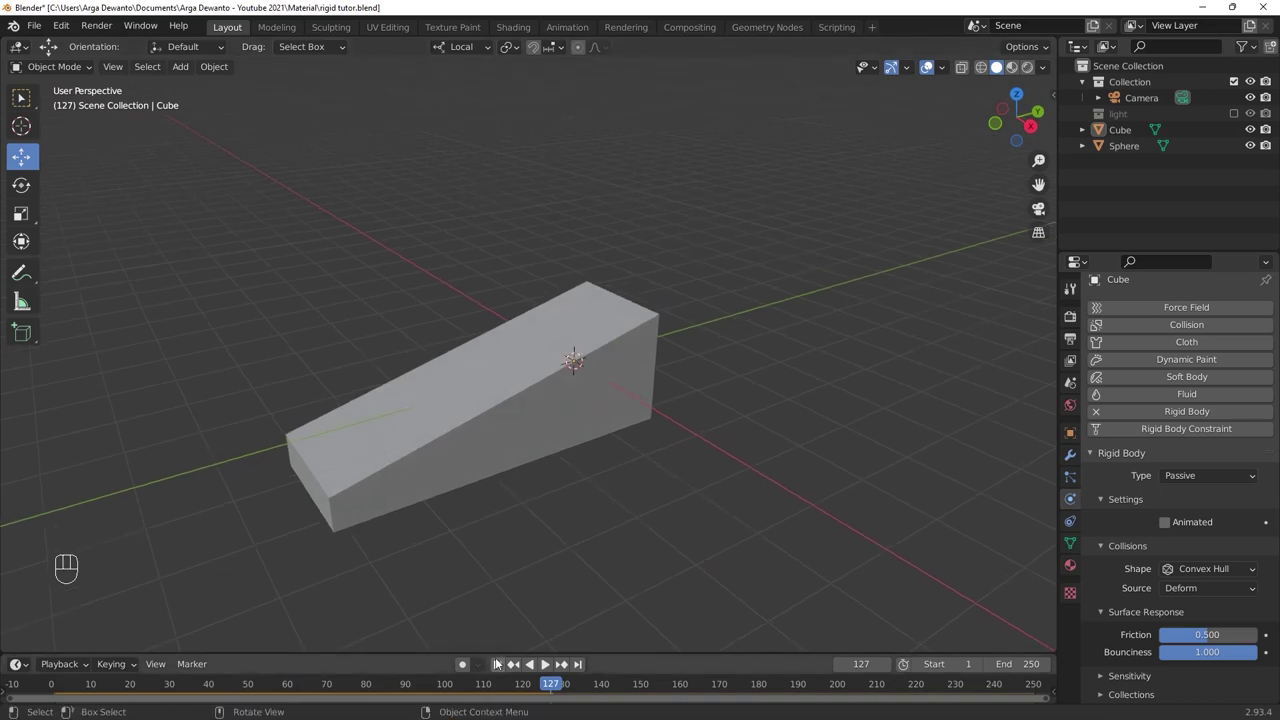
left_click(497, 662)
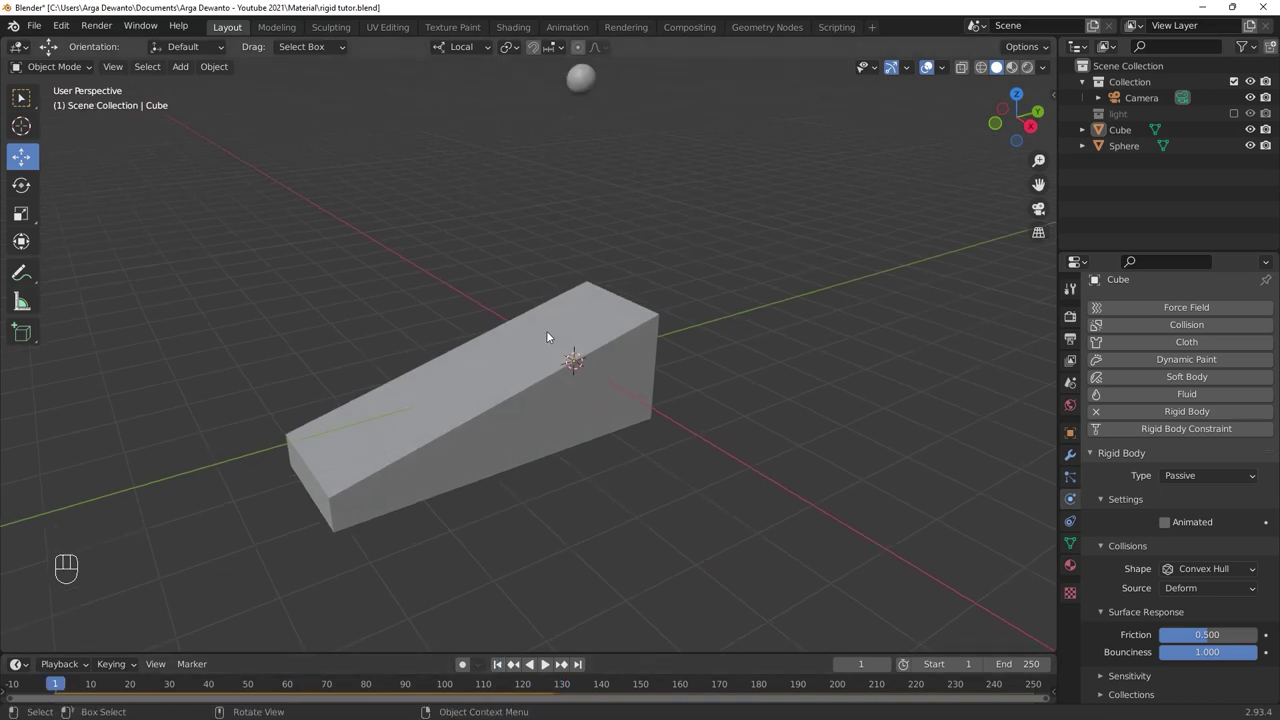
key("shift+a")
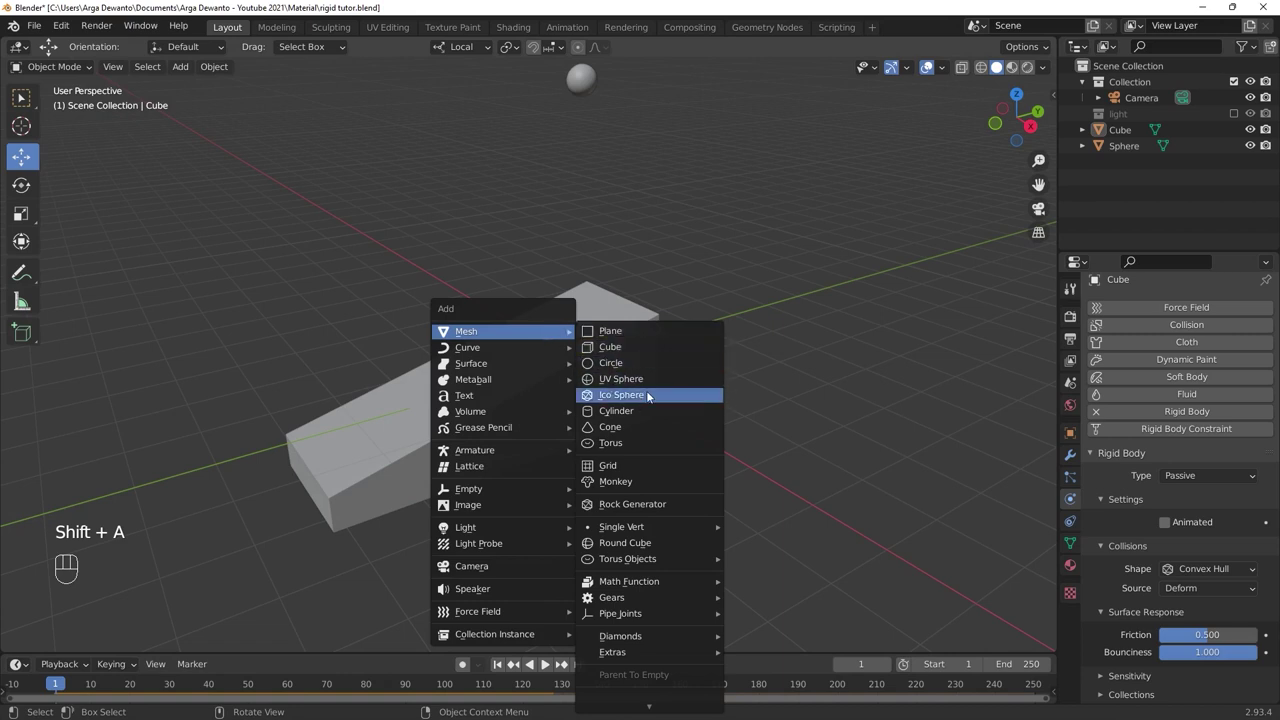
left_click_drag(582, 308, 580, 224)
key("`")
key("r")
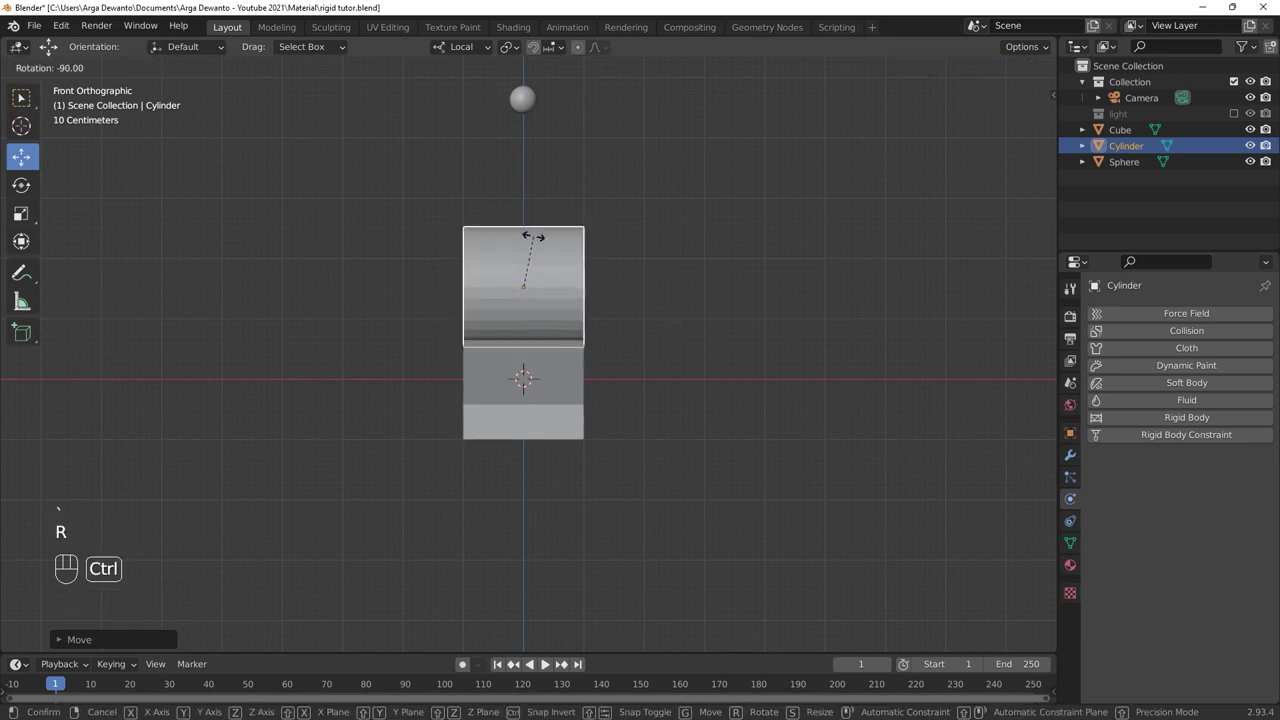
Scale the cylinder down, stretch it lengthwise and set it on the beam's high end.
key("s")
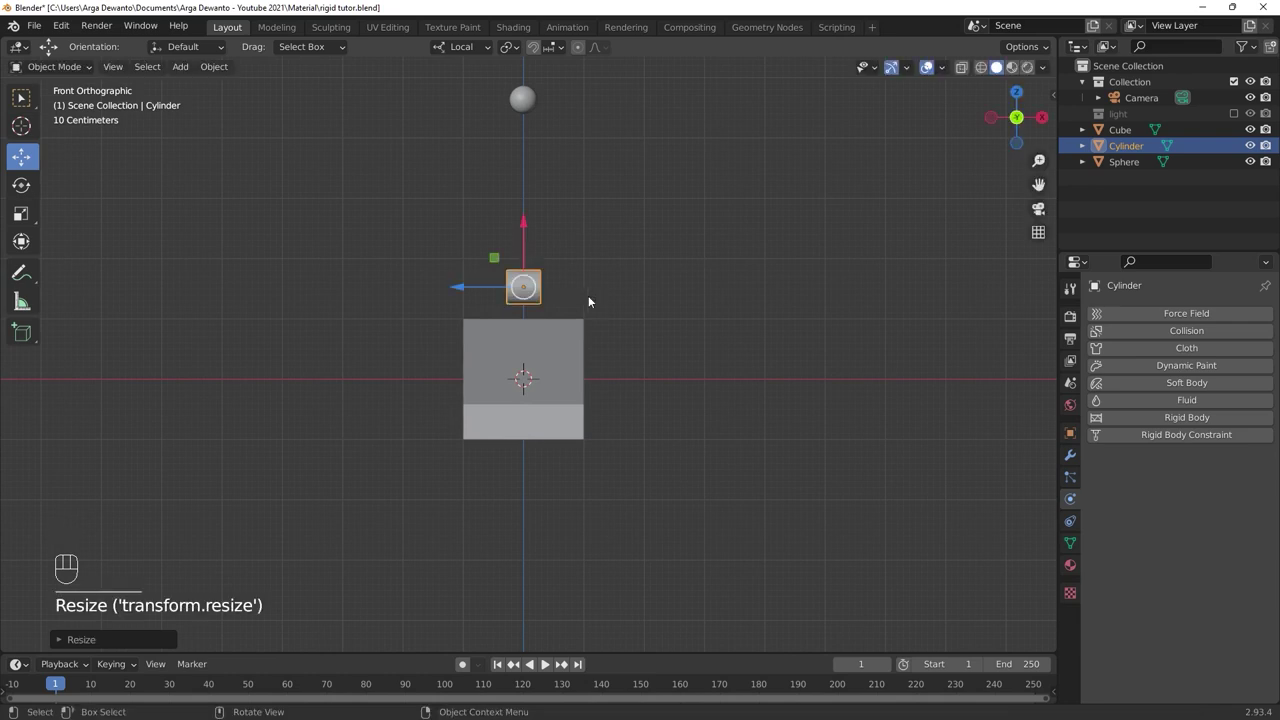
key("s")
key("s")
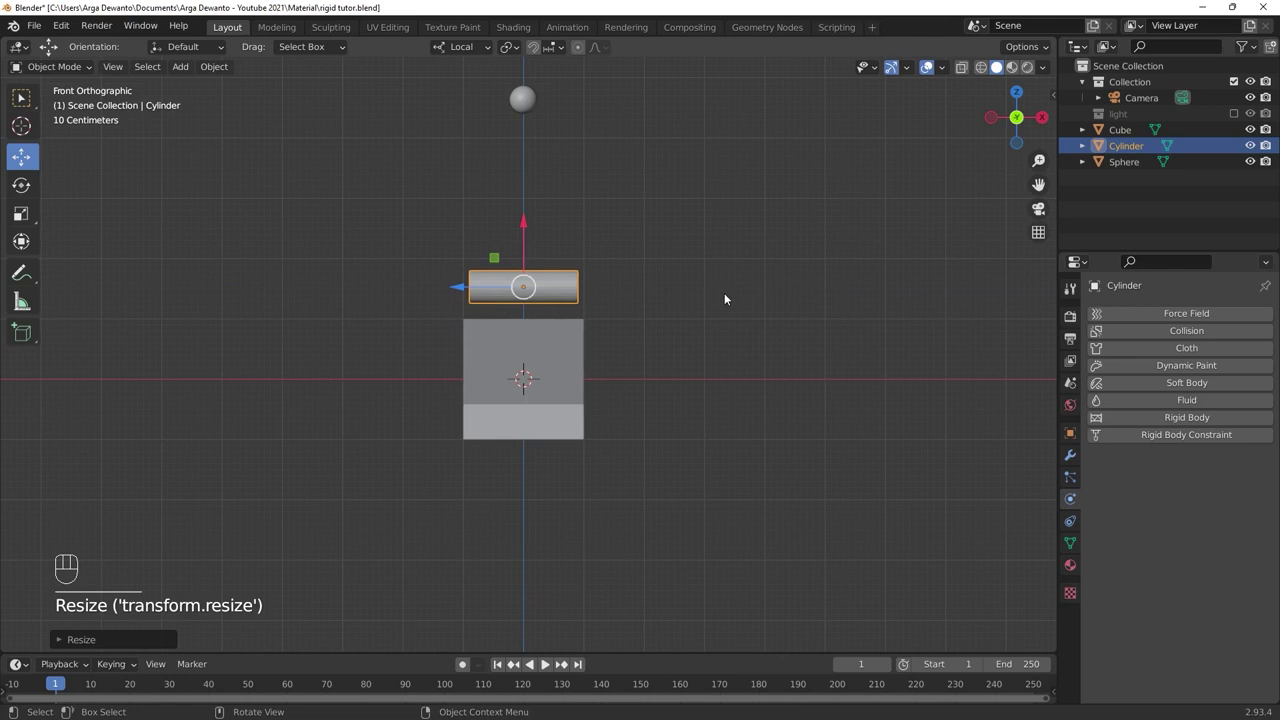
key("alt+a")
left_click_drag(680, 311, 561, 340)
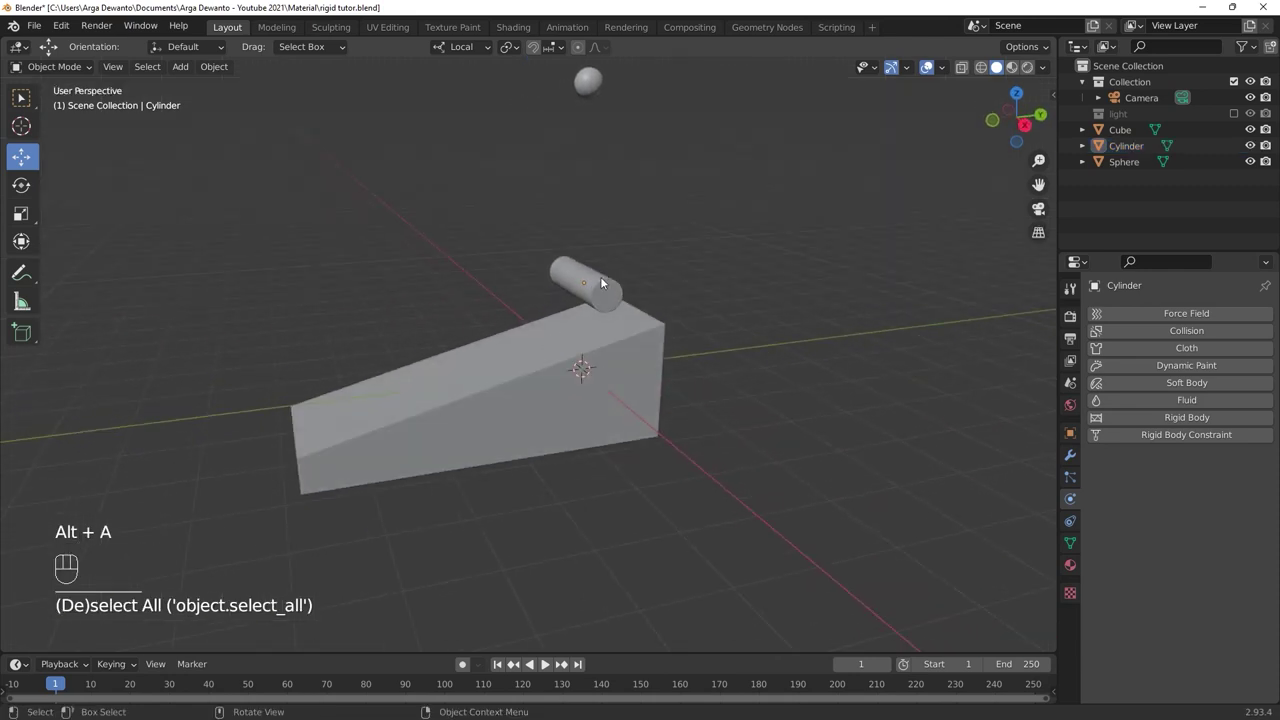
left_click(603, 281)
Make the cylinder an active 1 kg rigid body and test that it falls.
left_click(617, 295)
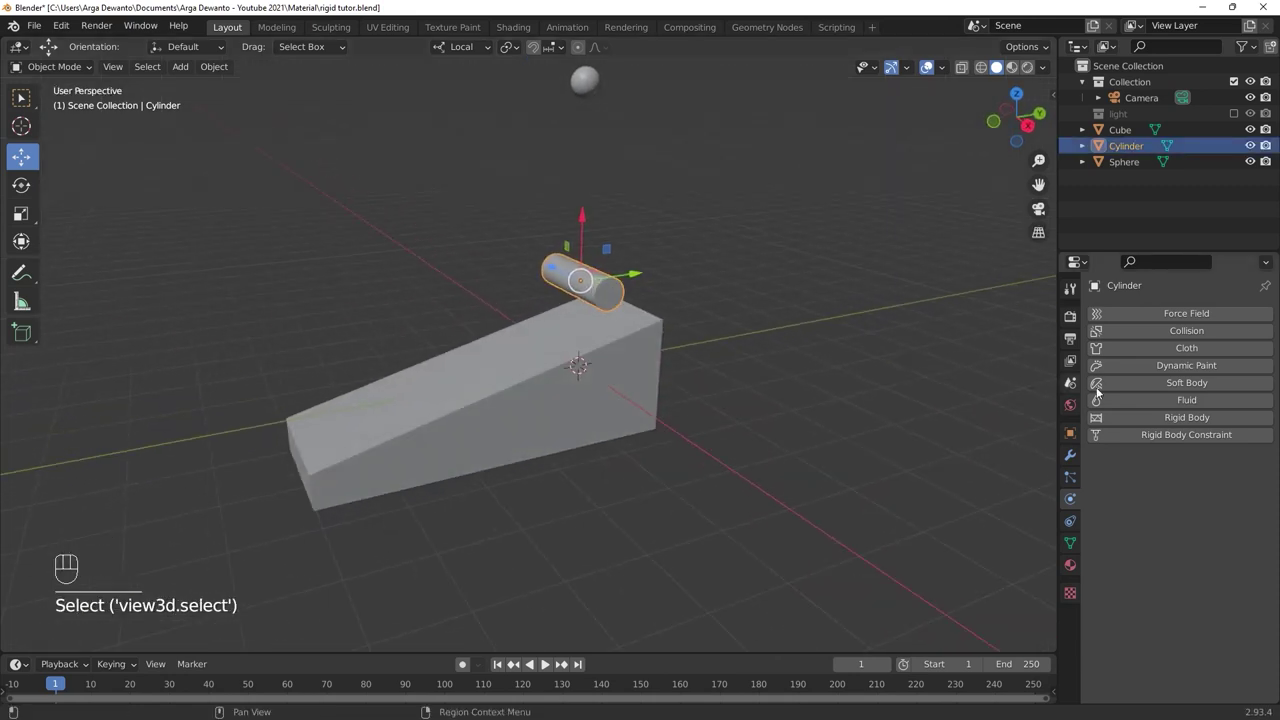
left_click(1144, 427)
key("alt+a")
key("space")
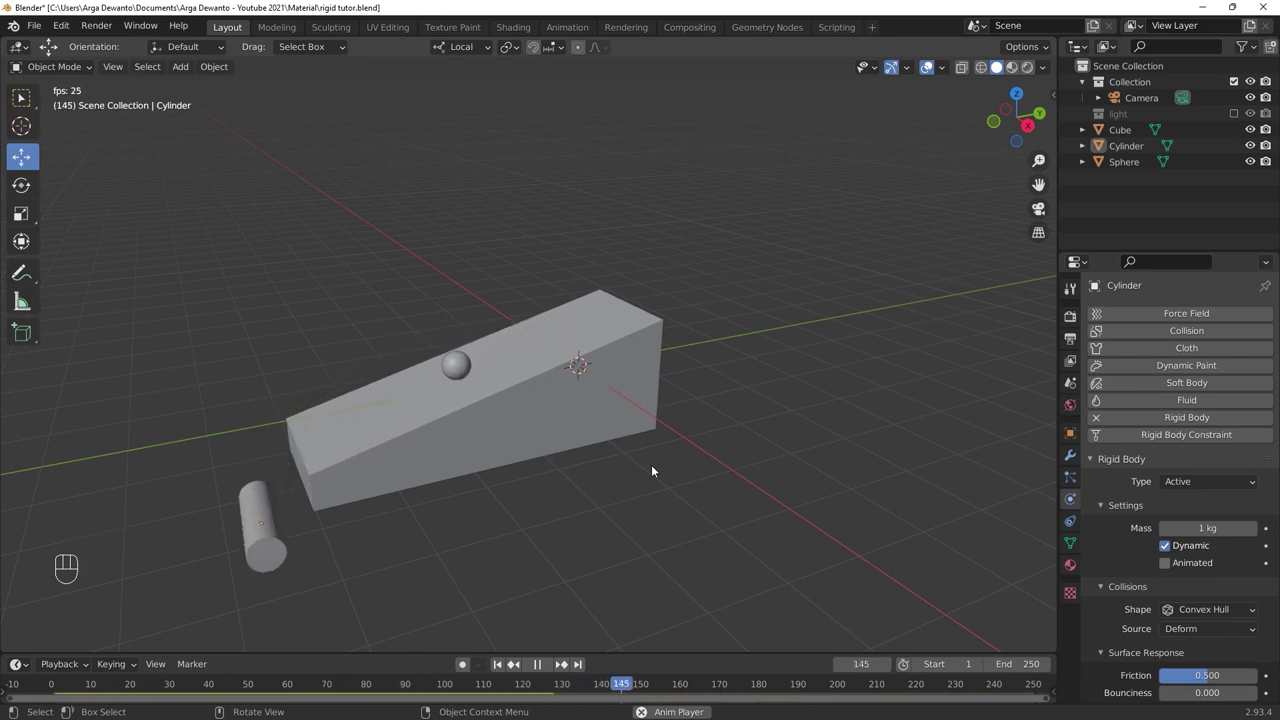
key("space")
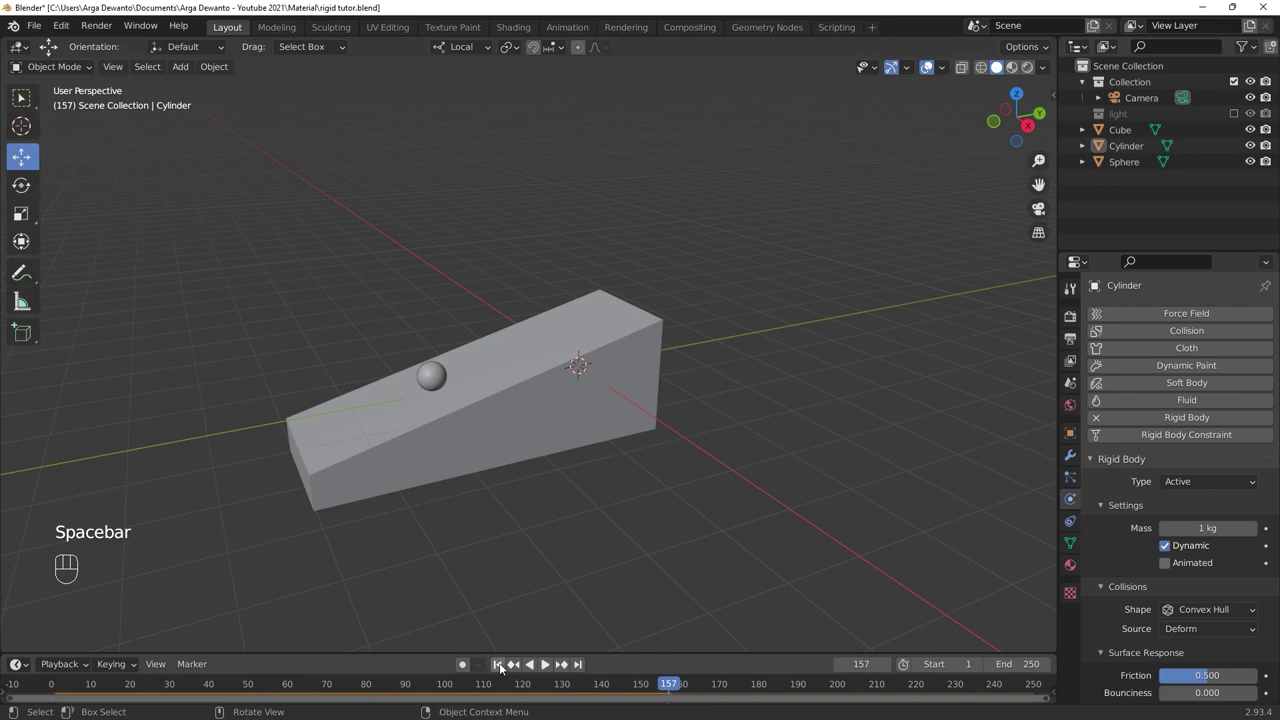
left_click(497, 664)
Enable Auto Smooth normals at 30° and shade the cylinder smooth.
left_click(597, 294)
left_click(604, 297)
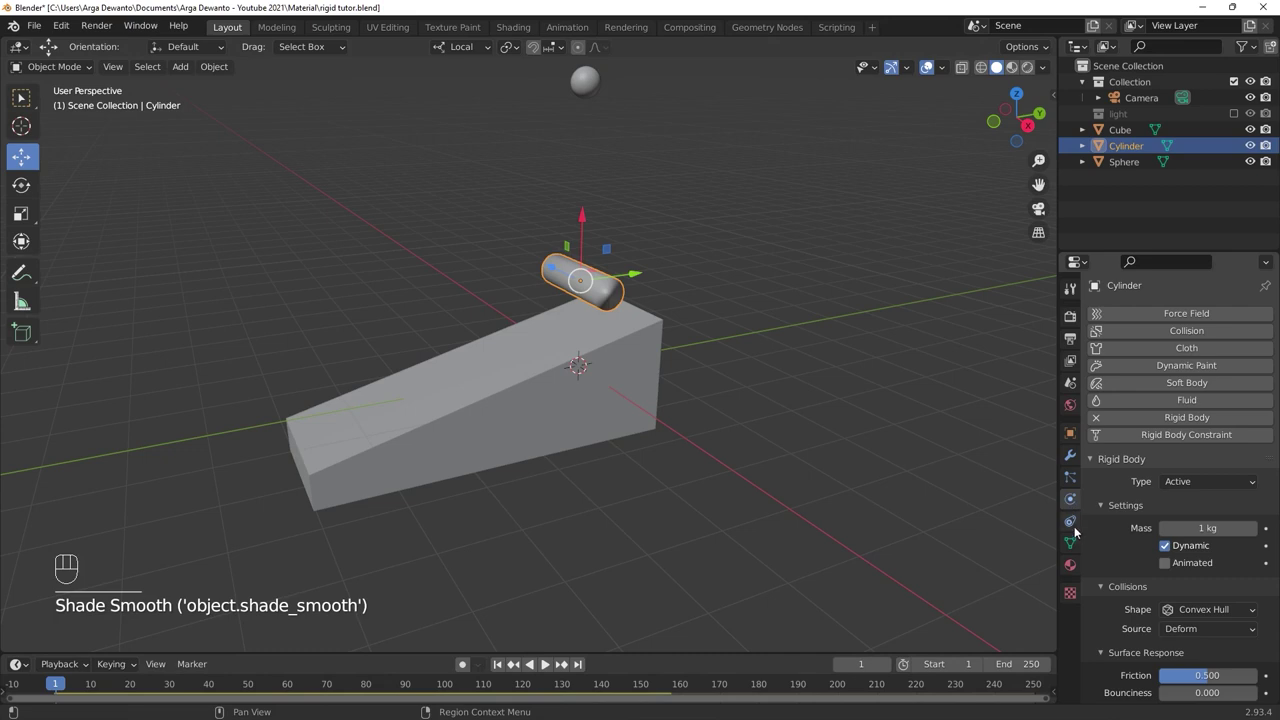
left_click(1076, 544)
left_click(1164, 612)
key("alt+a")
Set the cylinder's rigid body mass to 0.3 kg and play it rolling down the beam with the sphere.
left_click(591, 291)
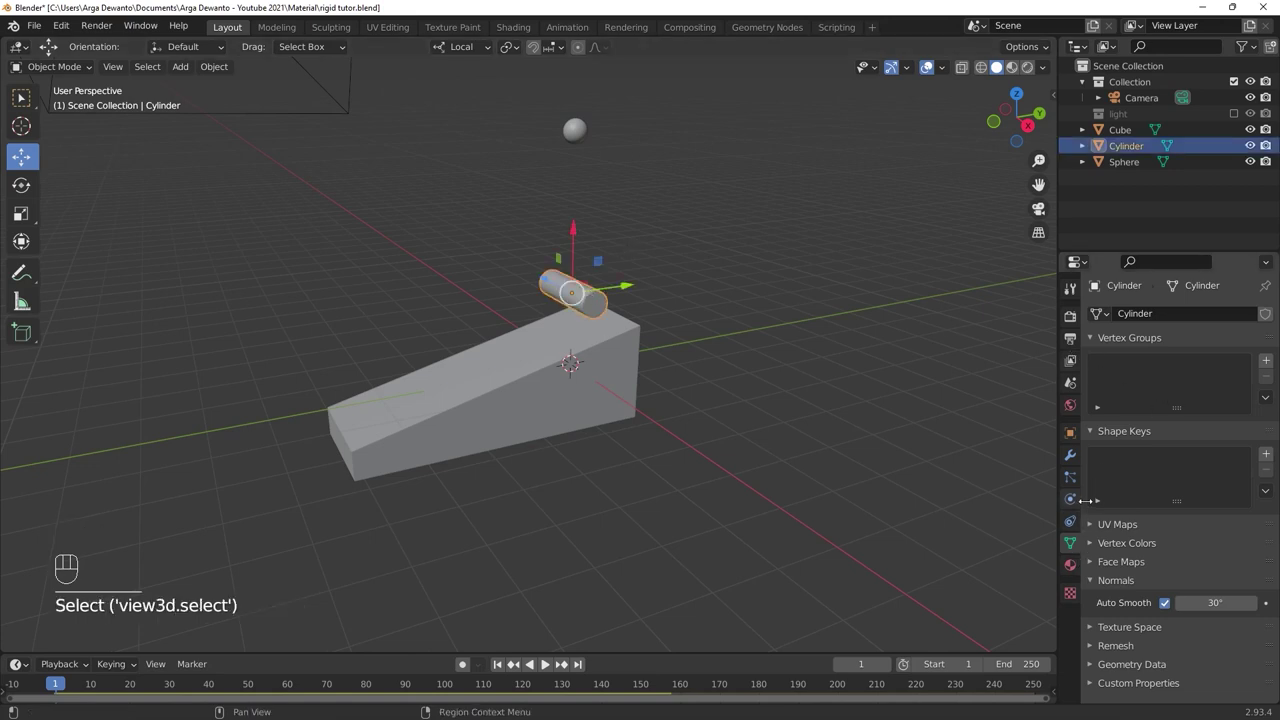
left_click(1081, 507)
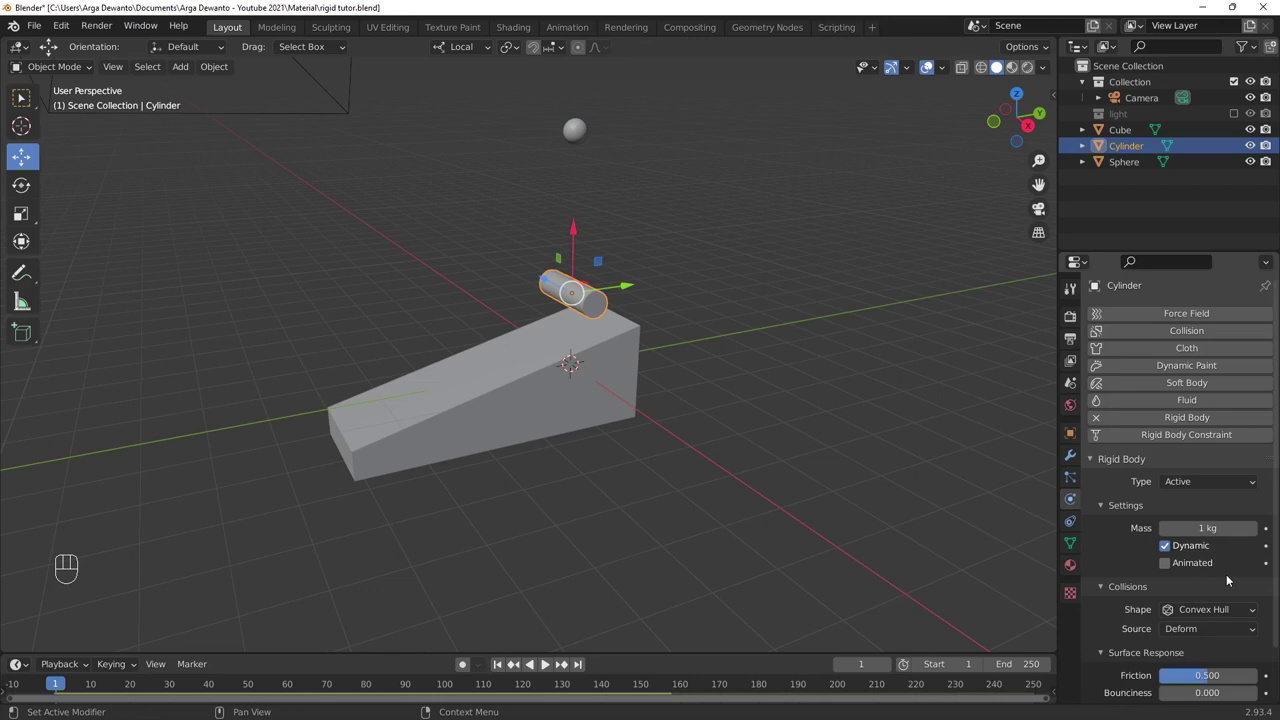
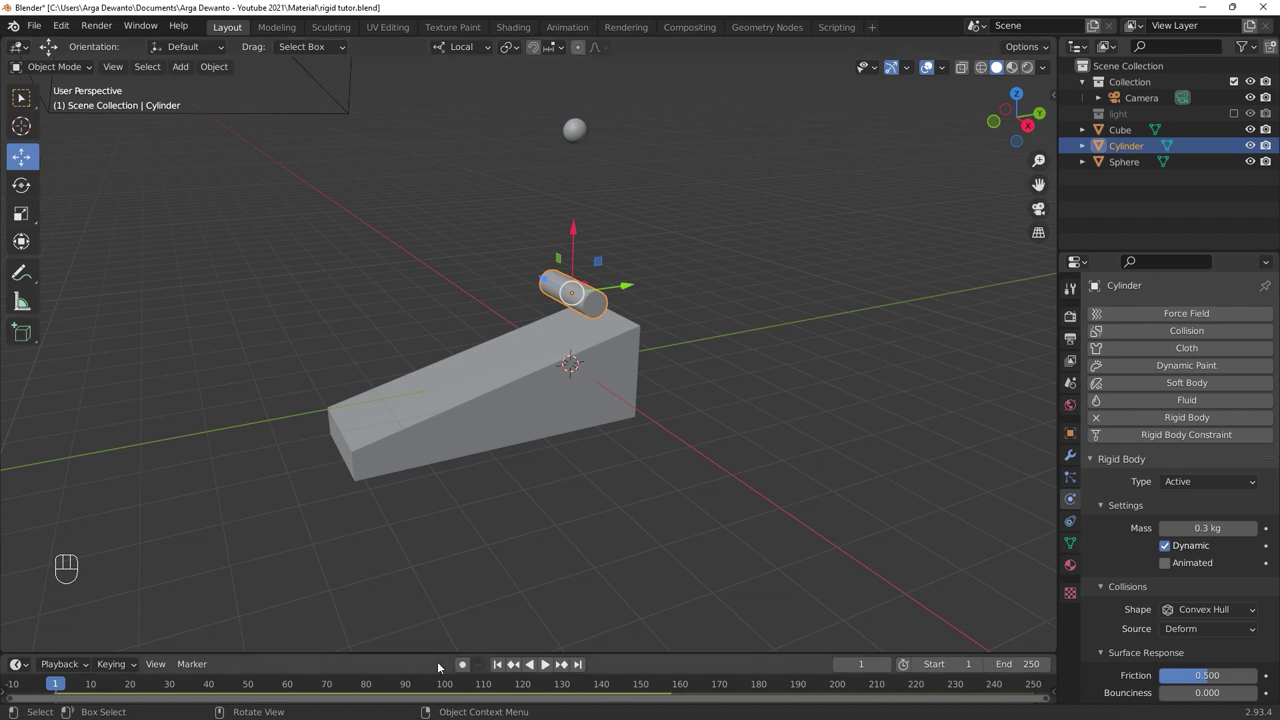
key("alt+a")
key("alt+a")
key("space")
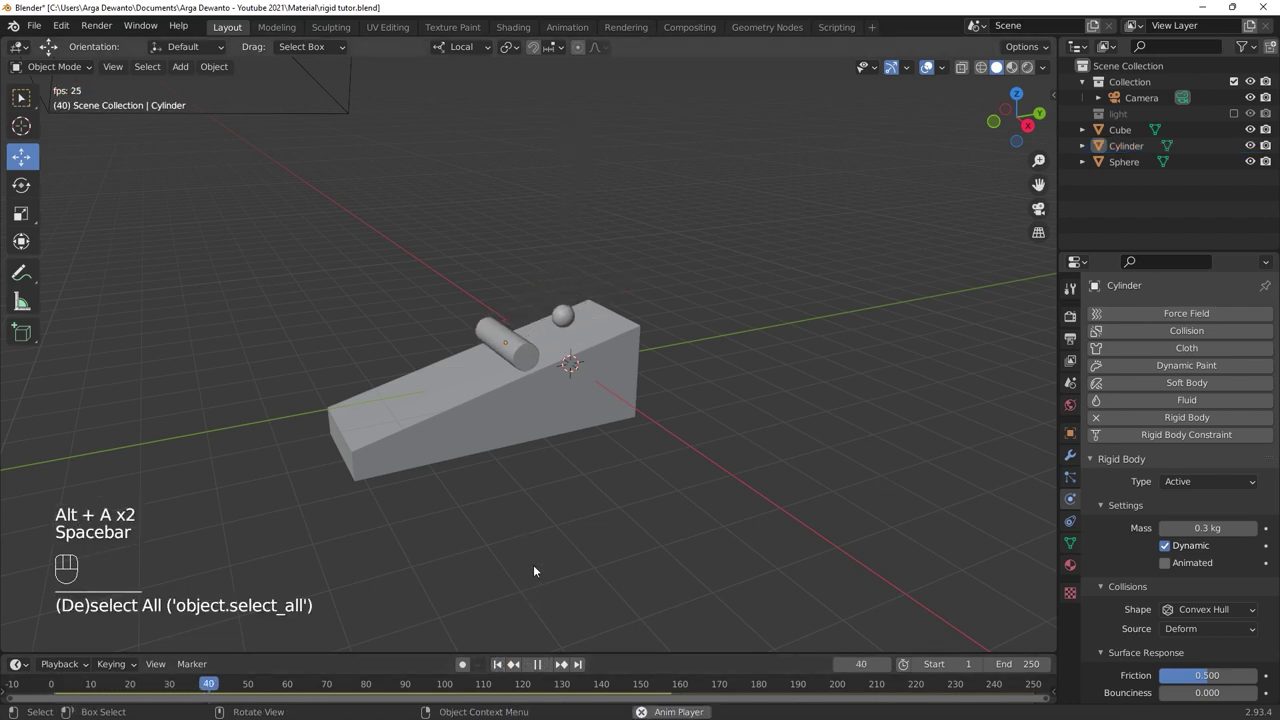
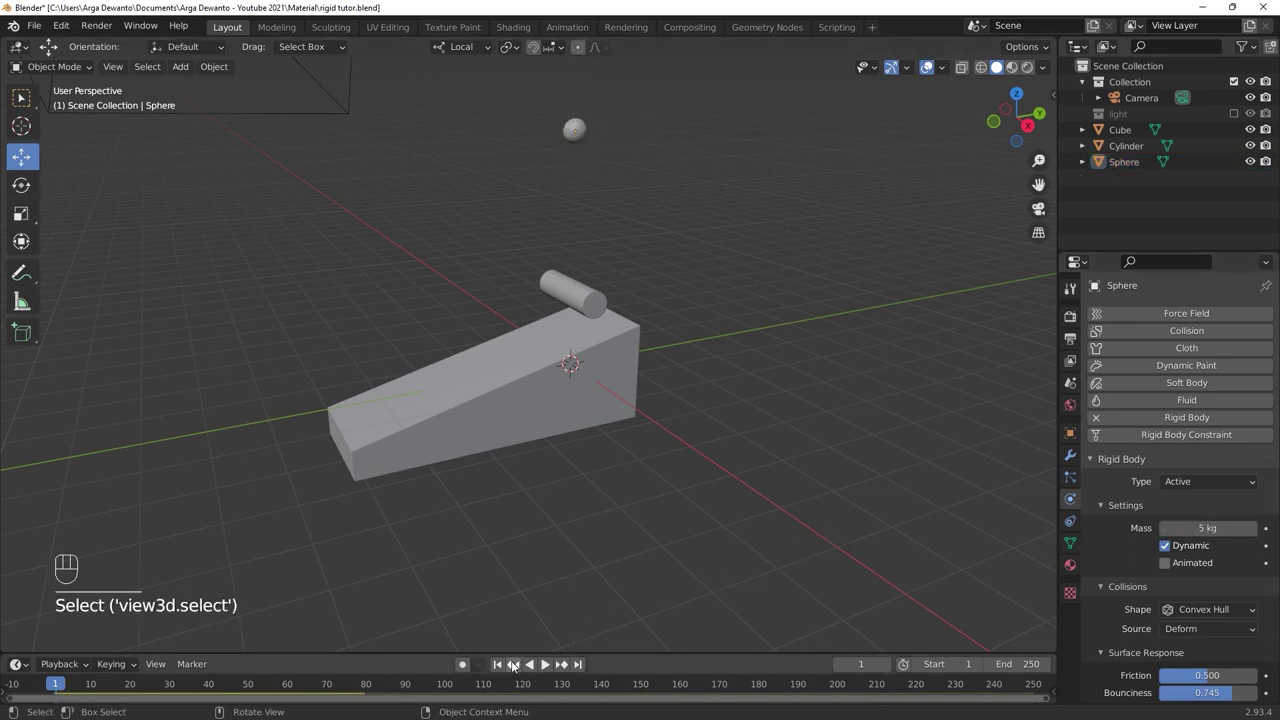
Replay the simulation, rewind to frame 1 and bring up the mesh add list for the next object.
left_click(546, 669)
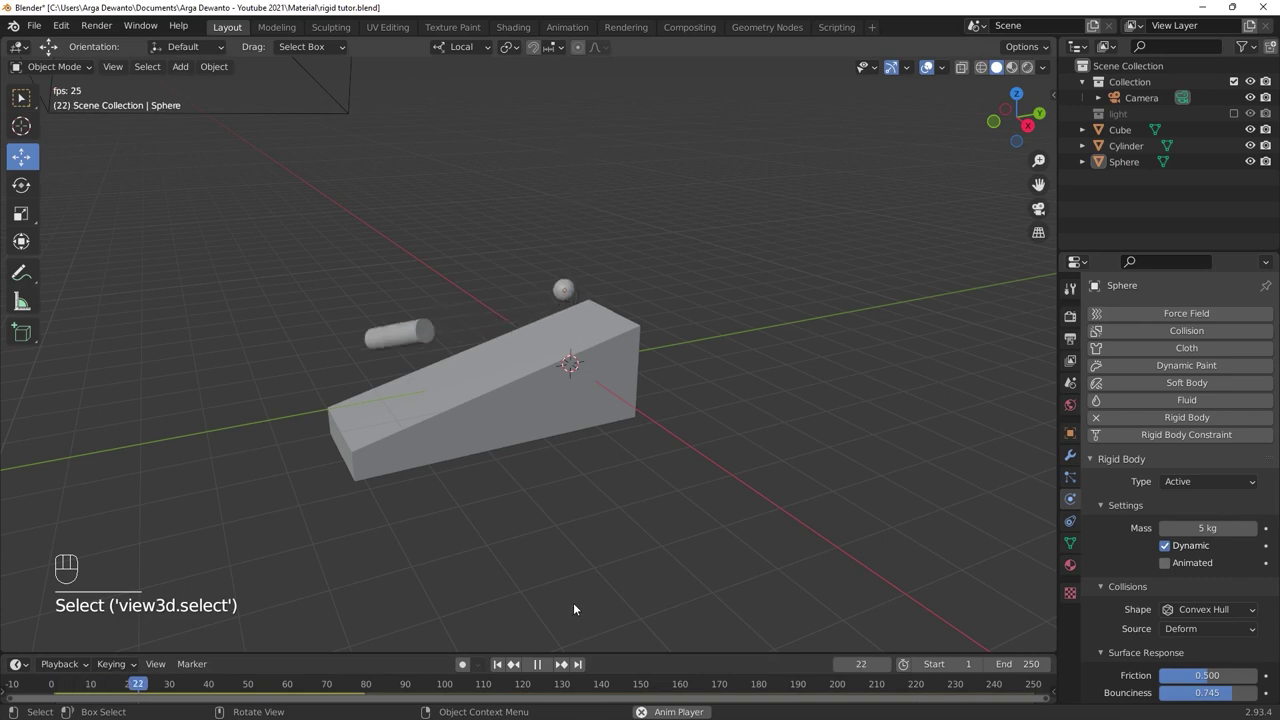
key("space")
left_click(500, 667)
key("space")
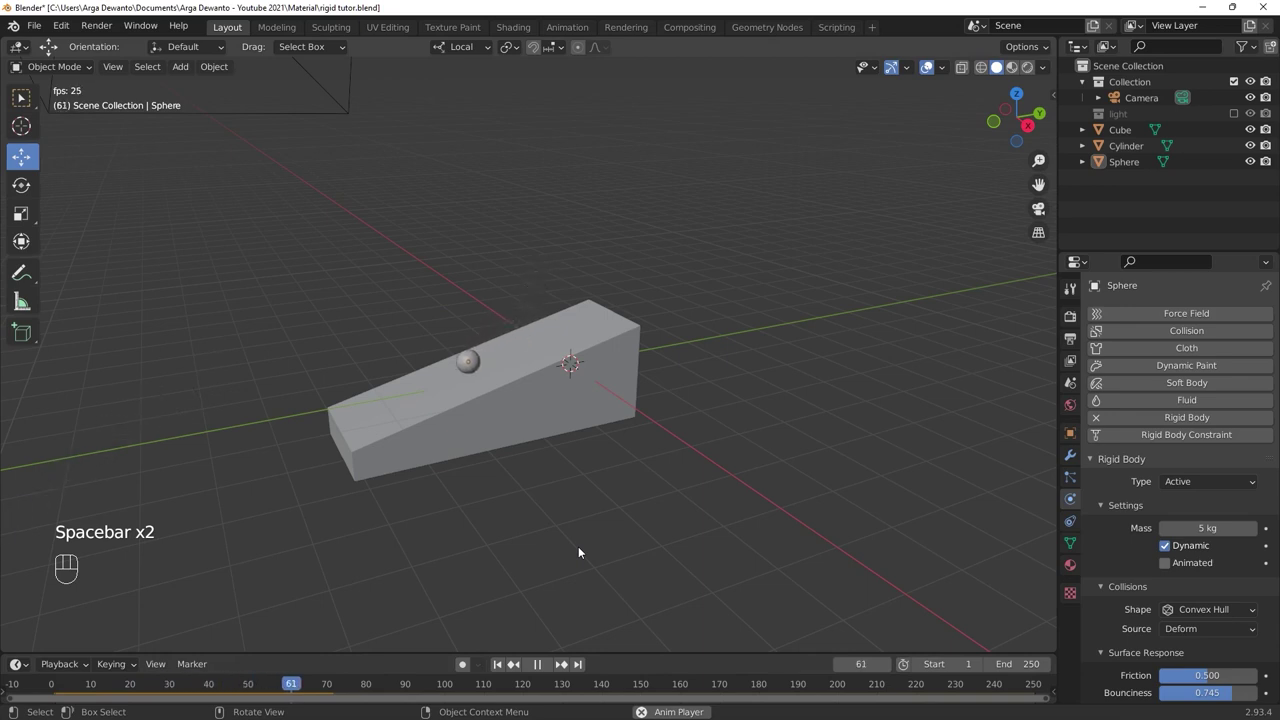
key("space")
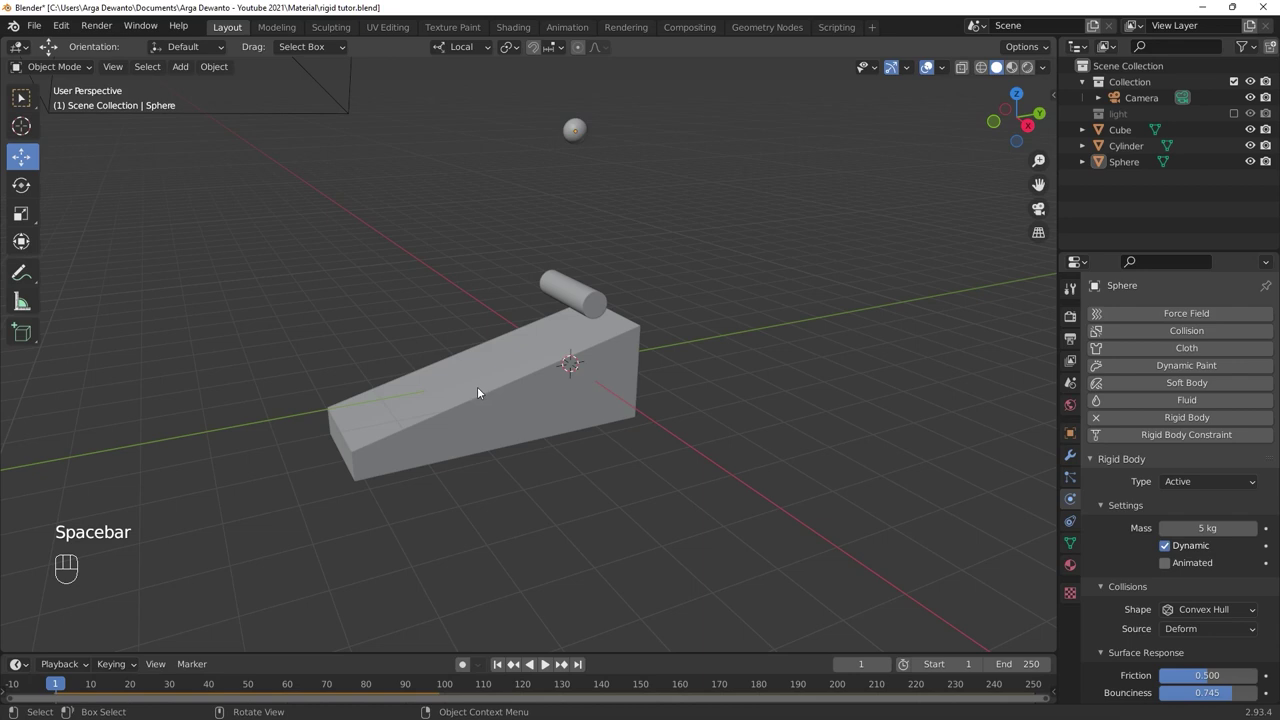
key("shift+a")
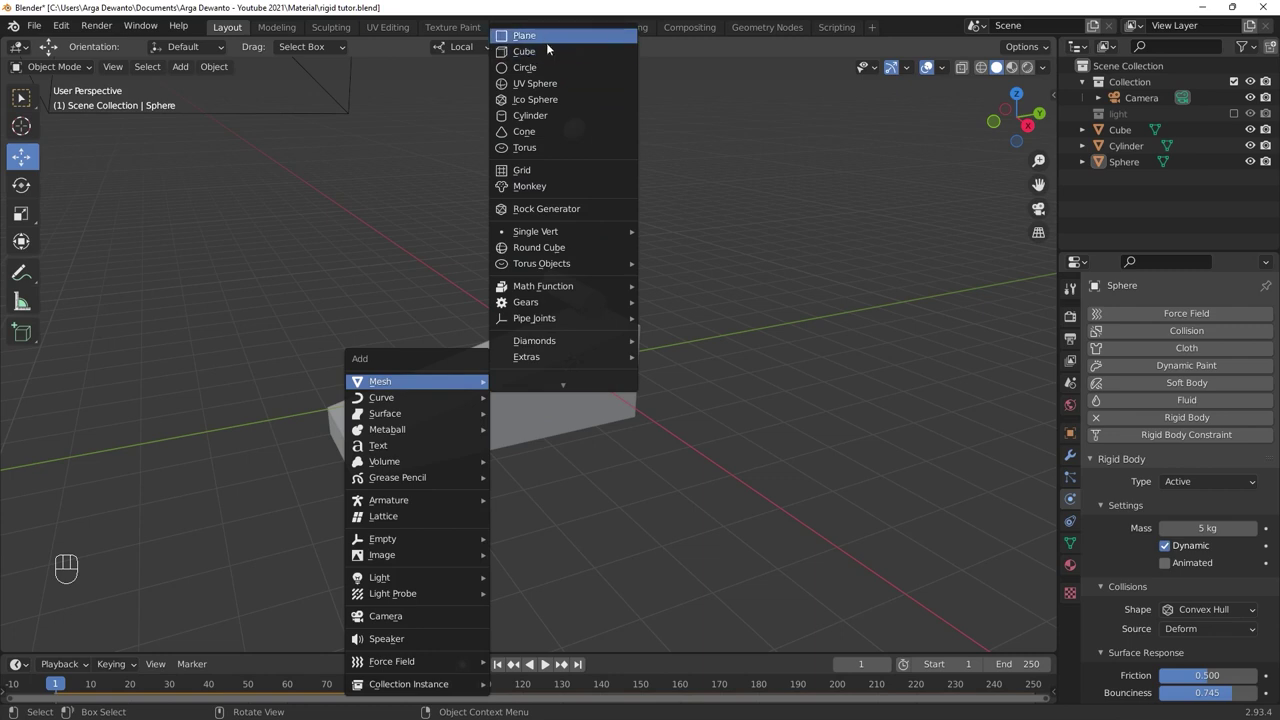
Add a cube (Cube.001) and position it on the long box beside the cylinder.
key("s")
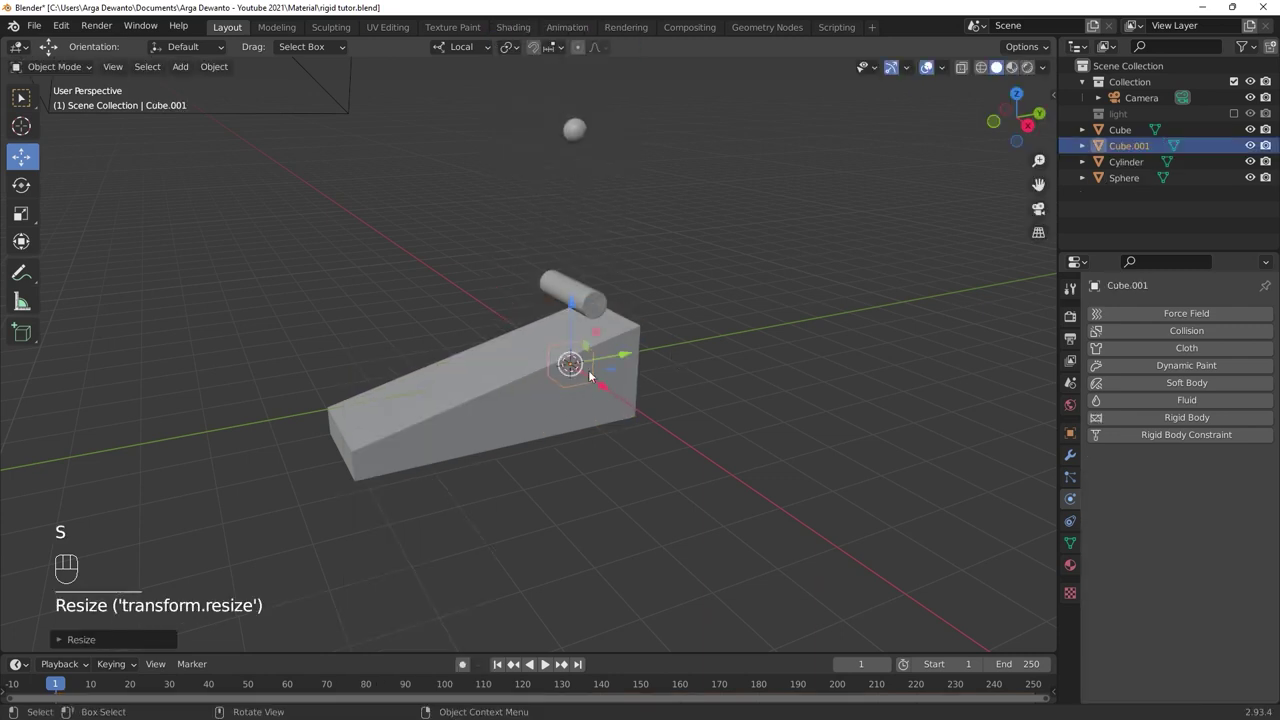
left_click_drag(579, 306, 590, 252)
left_click_drag(625, 296, 539, 302)
left_click_drag(510, 251, 518, 255)
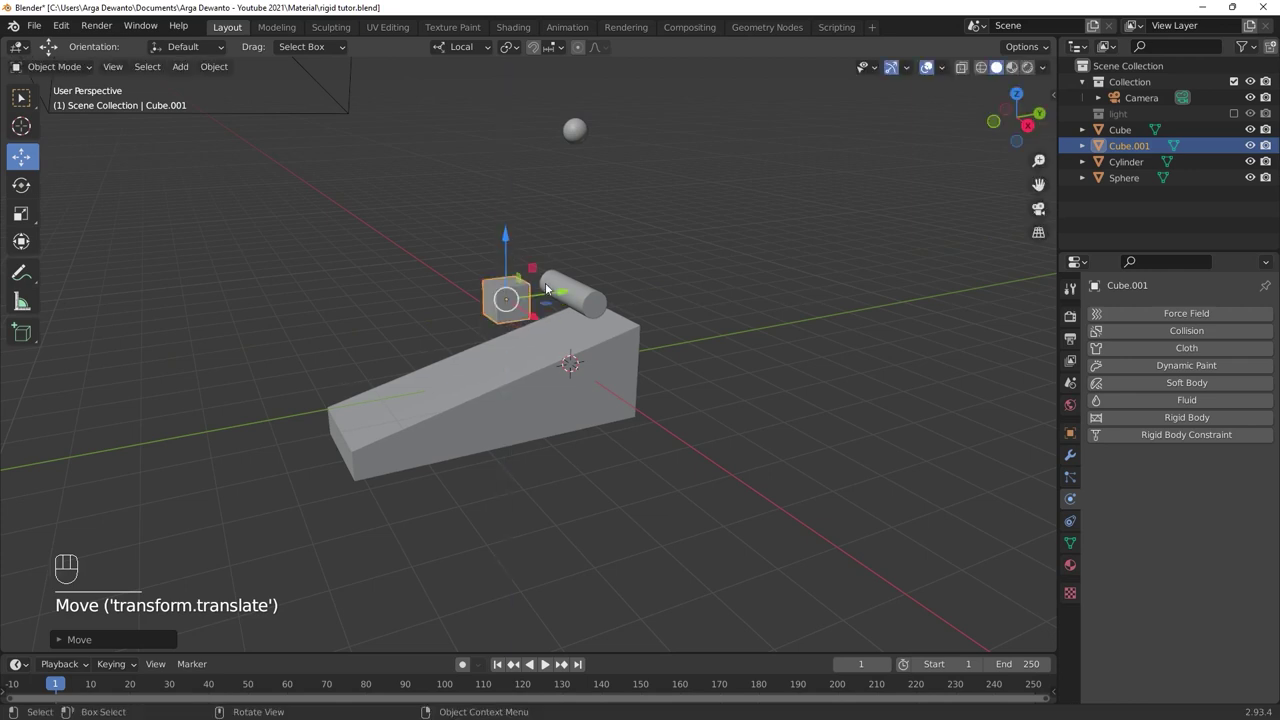
left_click(566, 291)
Stretch the new cube along its X axis into a rectangular block.
key("s")
key("s")
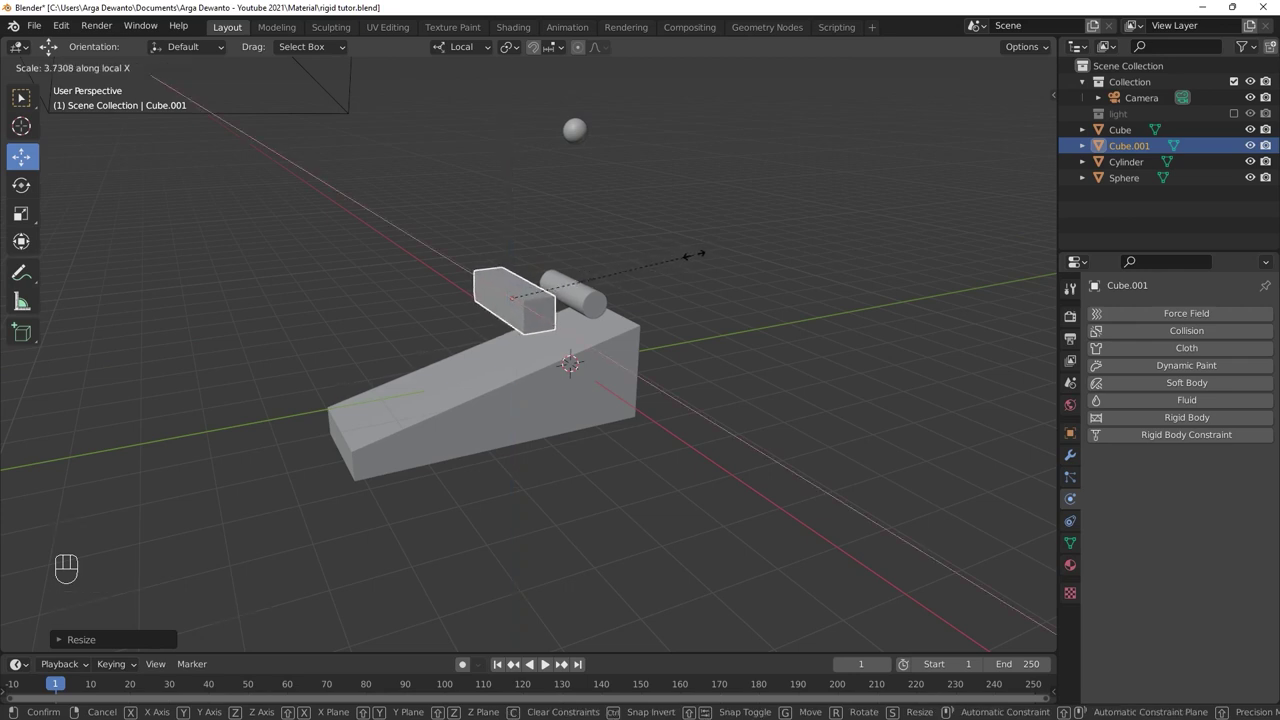
key("alt+a")
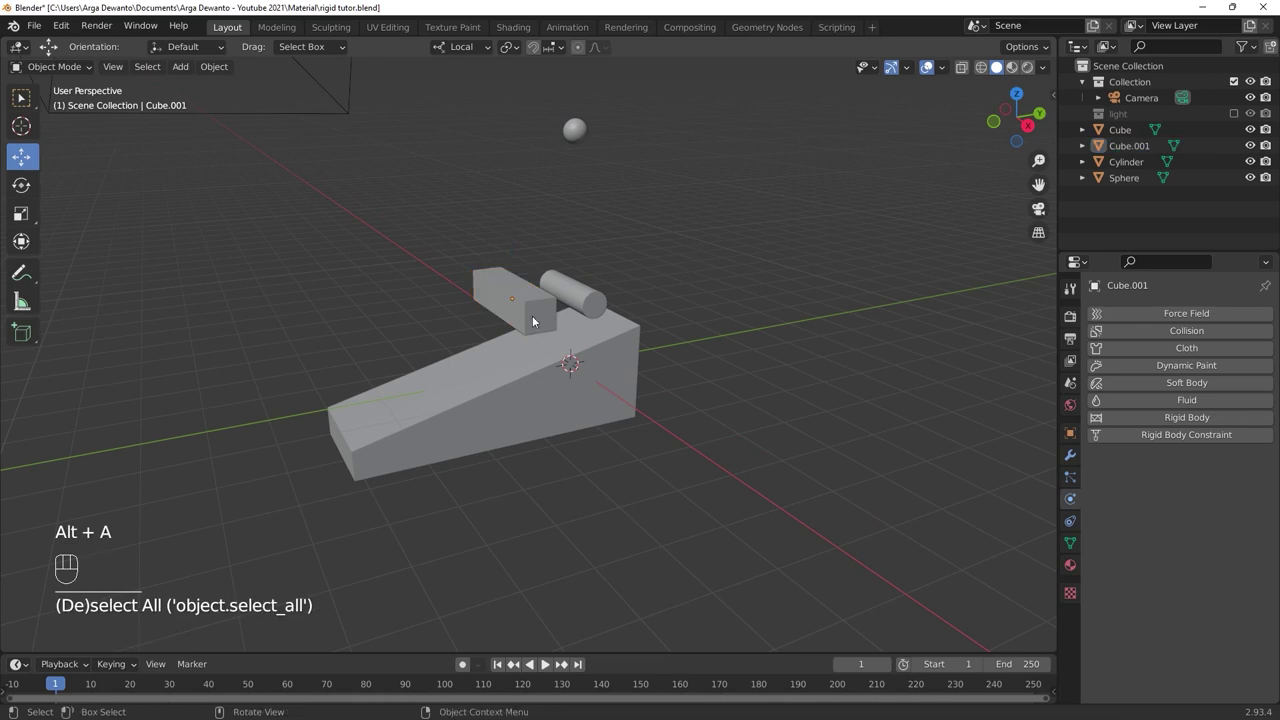
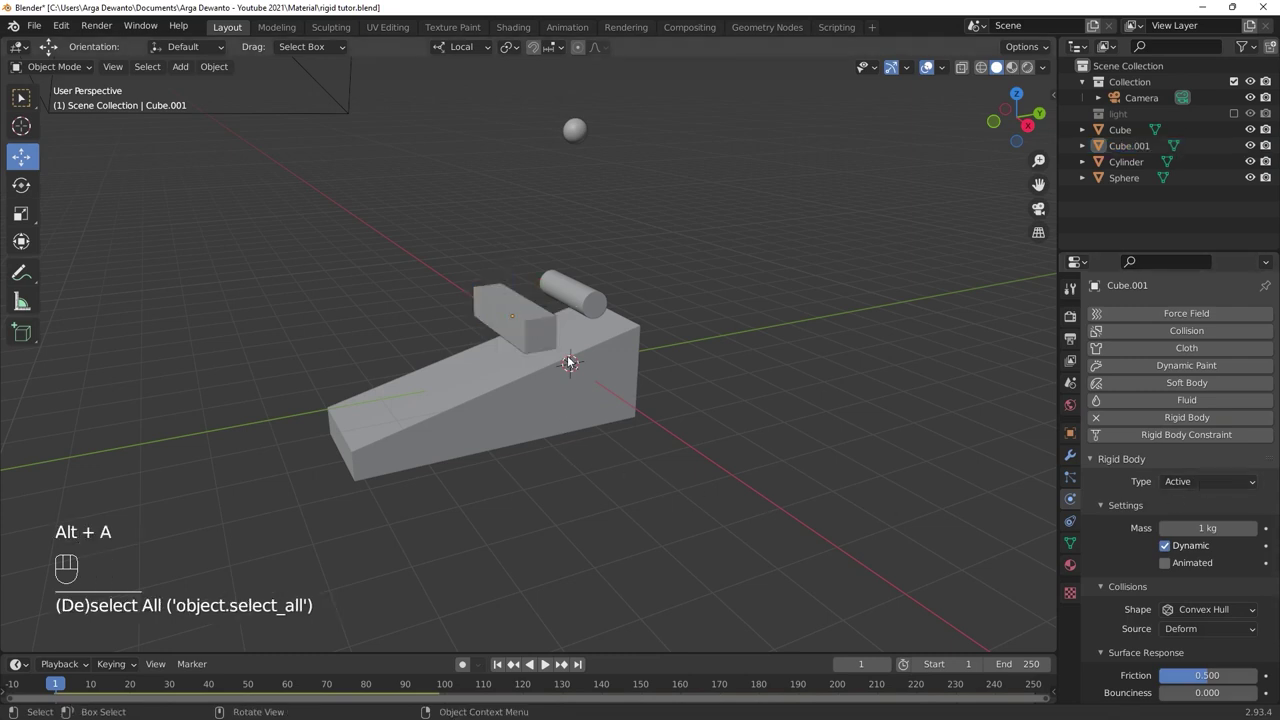
Make Cube.001 an active 1 kg rigid body and replay it sliding off the beam.
key("space")
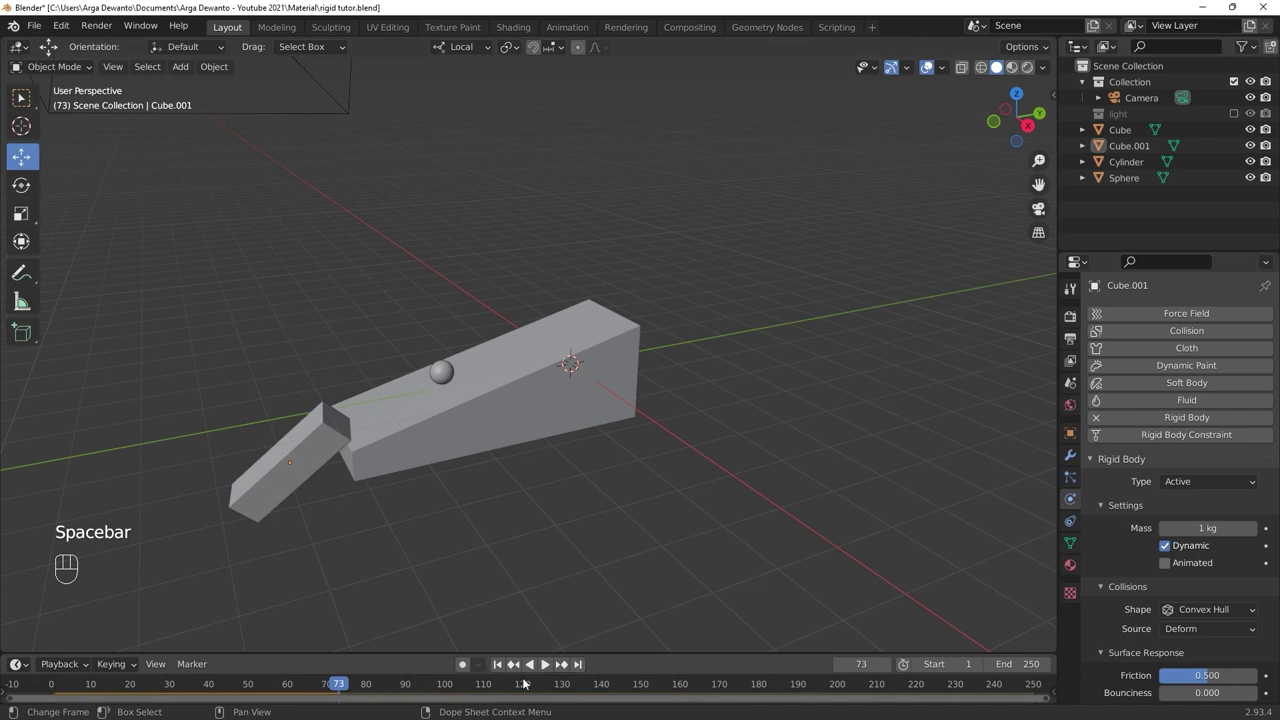
left_click(504, 671)
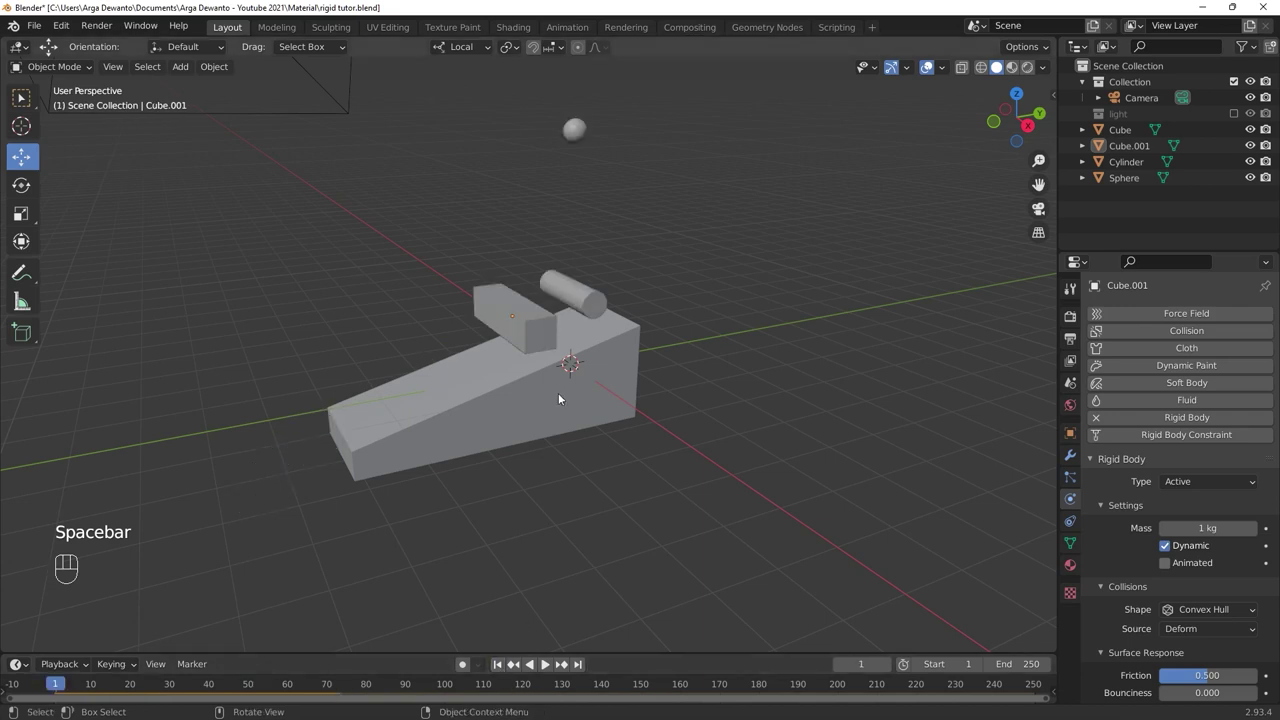
key("space")
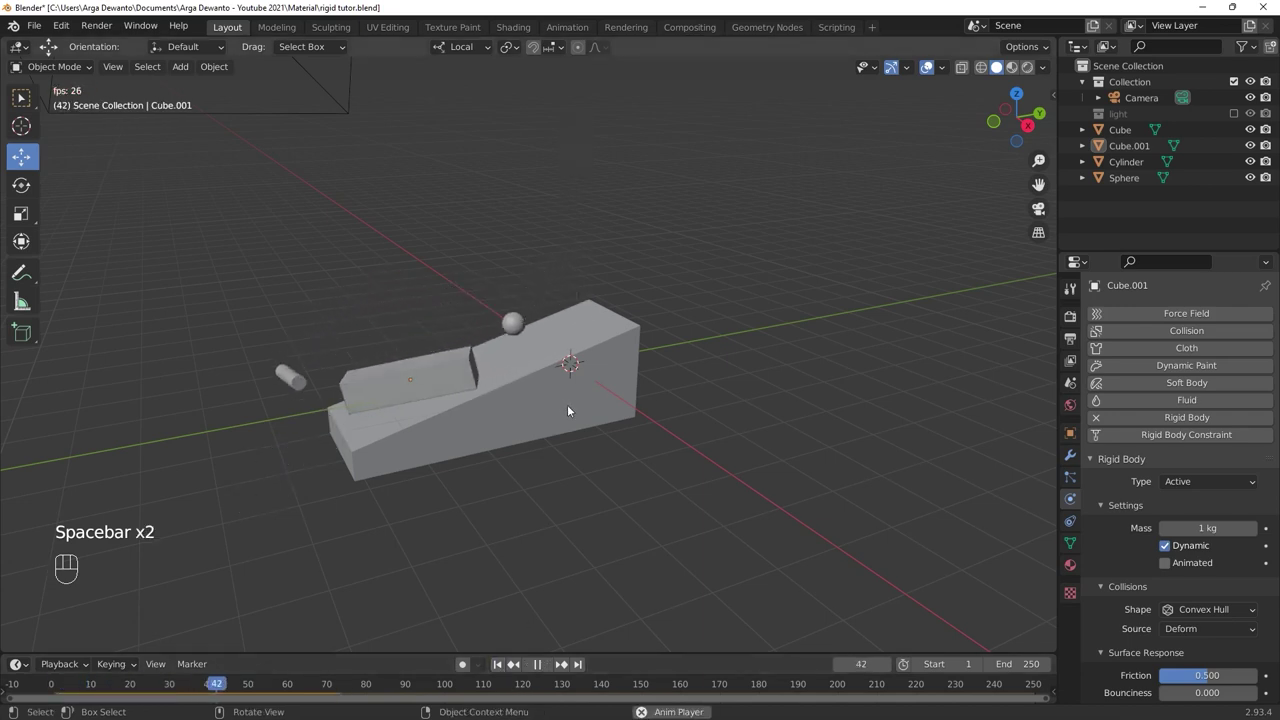
key("space")
Set Cube.001's rigid body mass to 300 kg and replay the heavy block tipping down the beam.
left_click(535, 350)
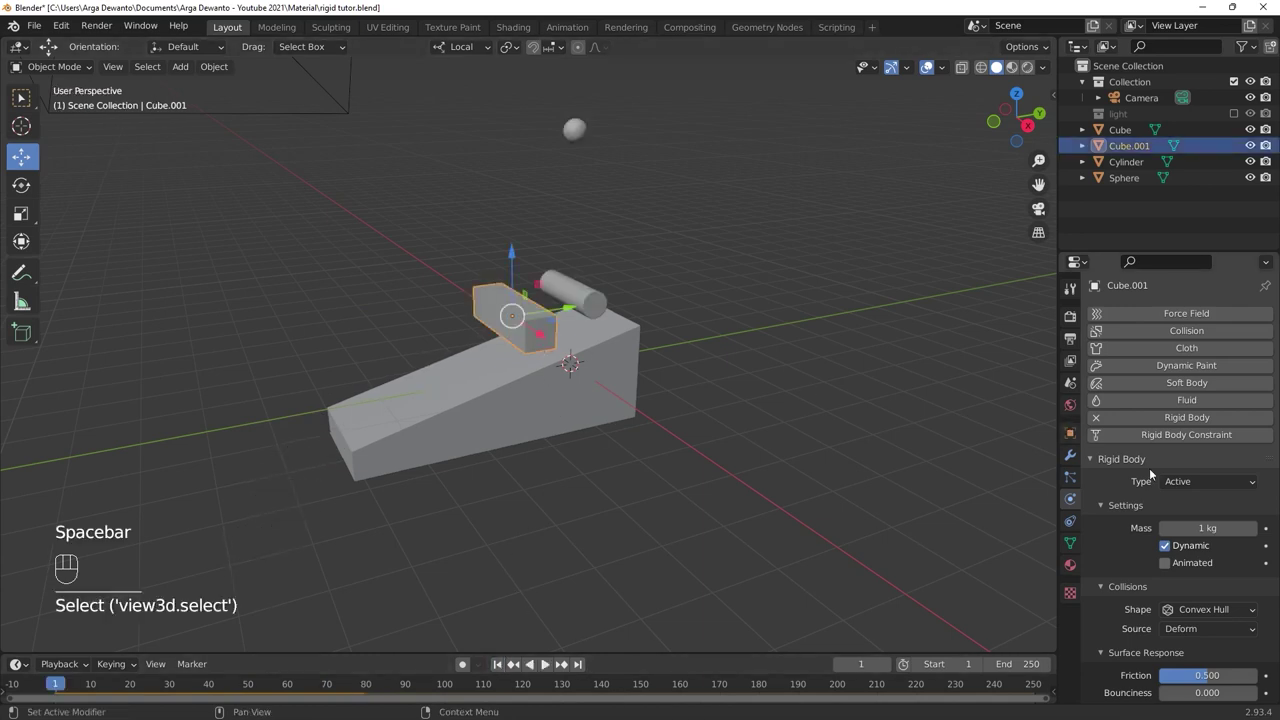
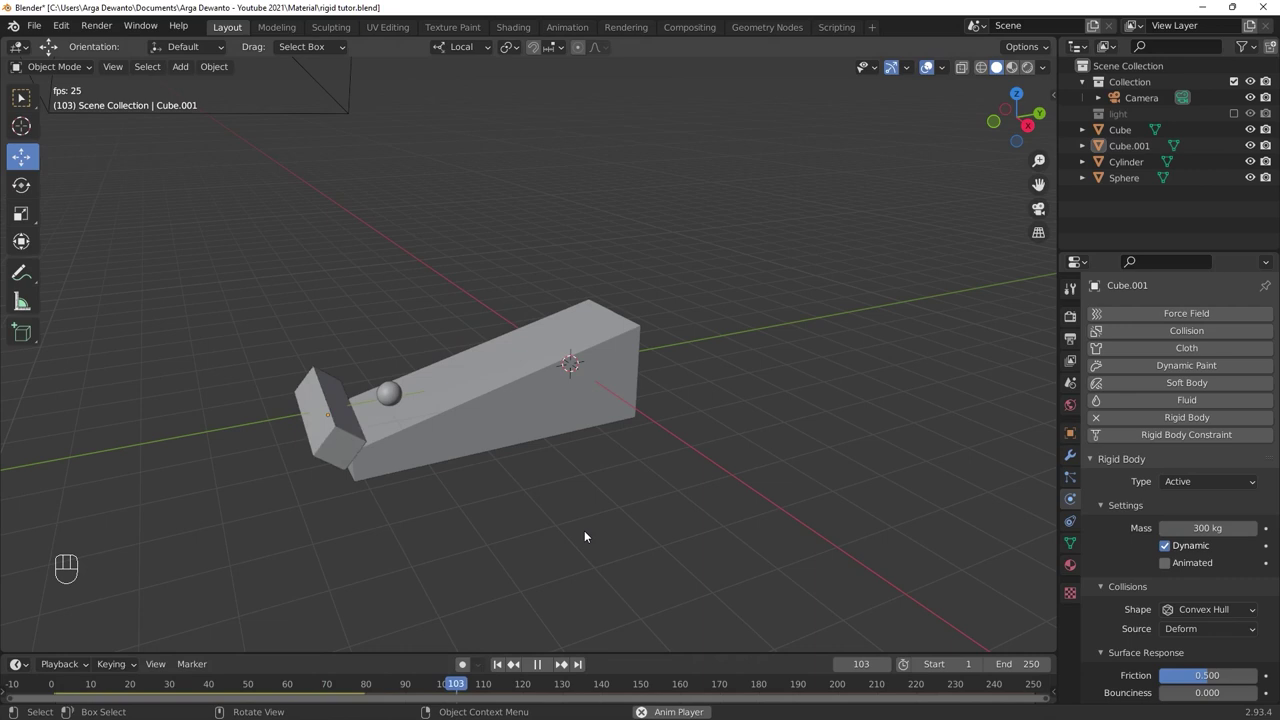
key("space")
key("space")
middle_click(581, 473)
left_click(601, 465)
left_click(503, 665)
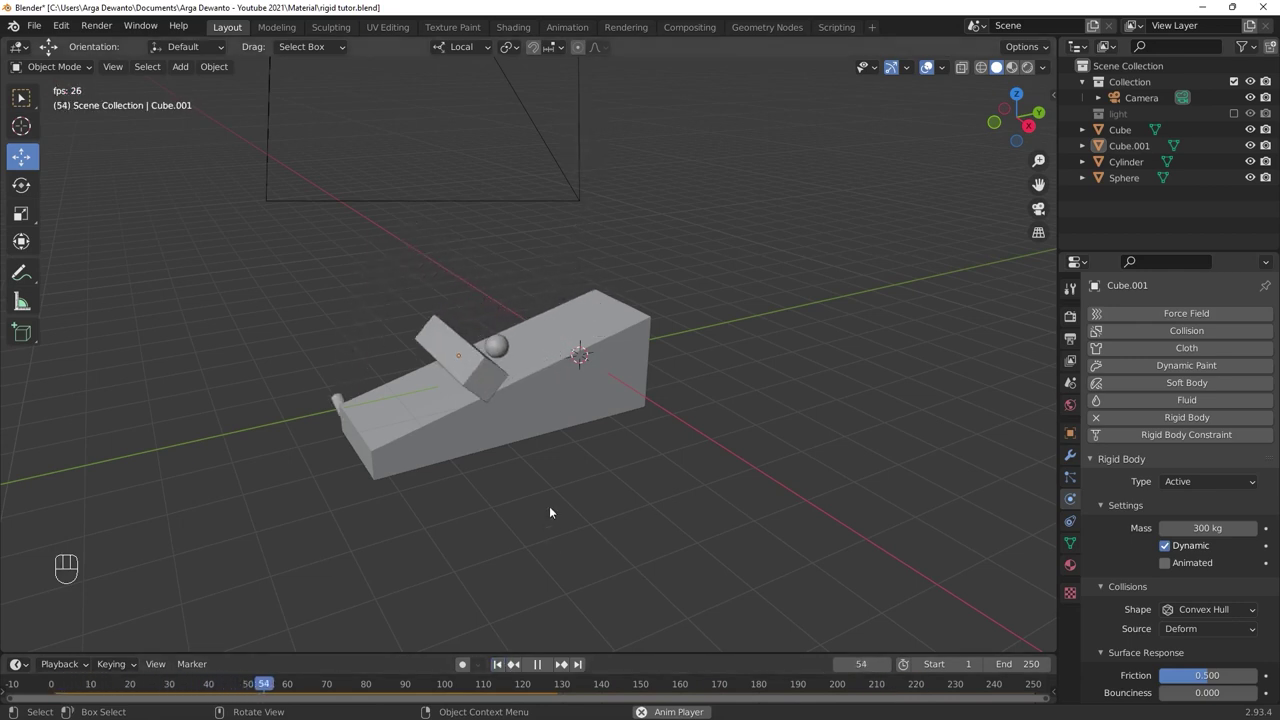